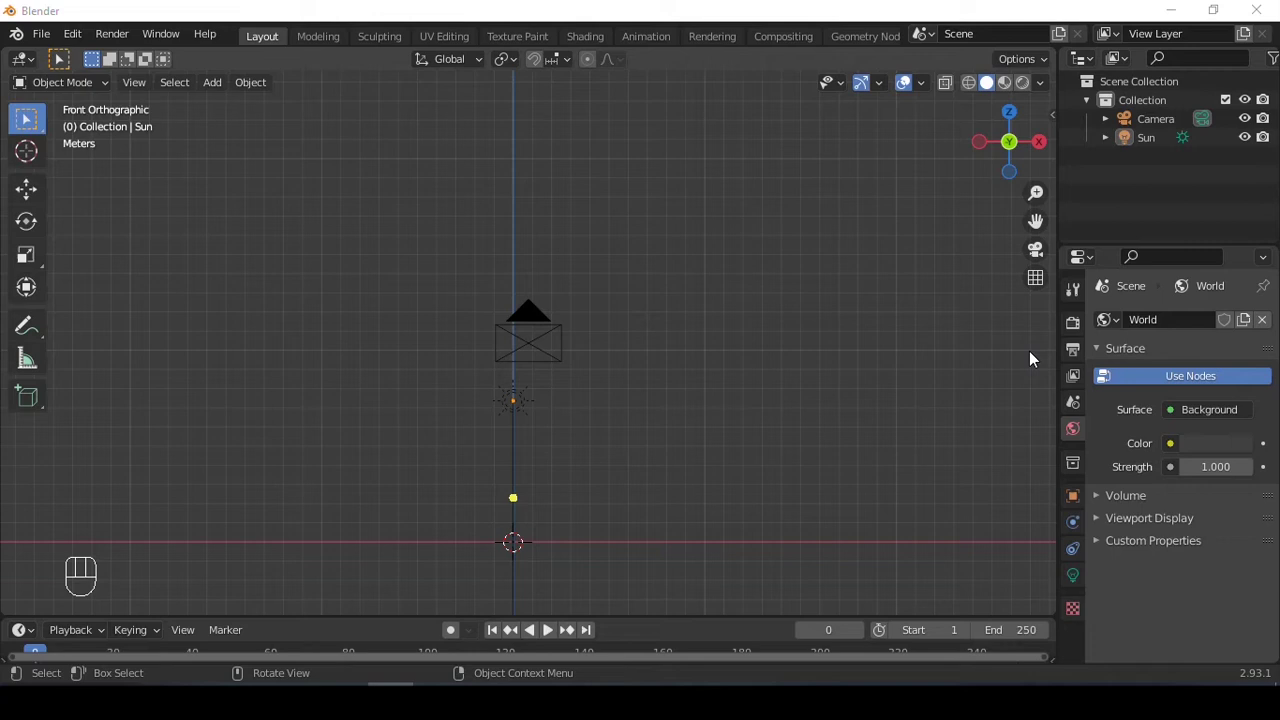
From a front view, select the camera and sun and hide them, leaving the scene empty
{"action": "left_click", "coordinate": [659, 316]}
{"action": "left_click_drag", "start_coordinate": [658, 342], "coordinate": [658, 269]}
{"action": "left_click_drag", "start_coordinate": [651, 298], "coordinate": [560, 379]}
{"action": "left_click_drag", "start_coordinate": [587, 382], "coordinate": [653, 404]}
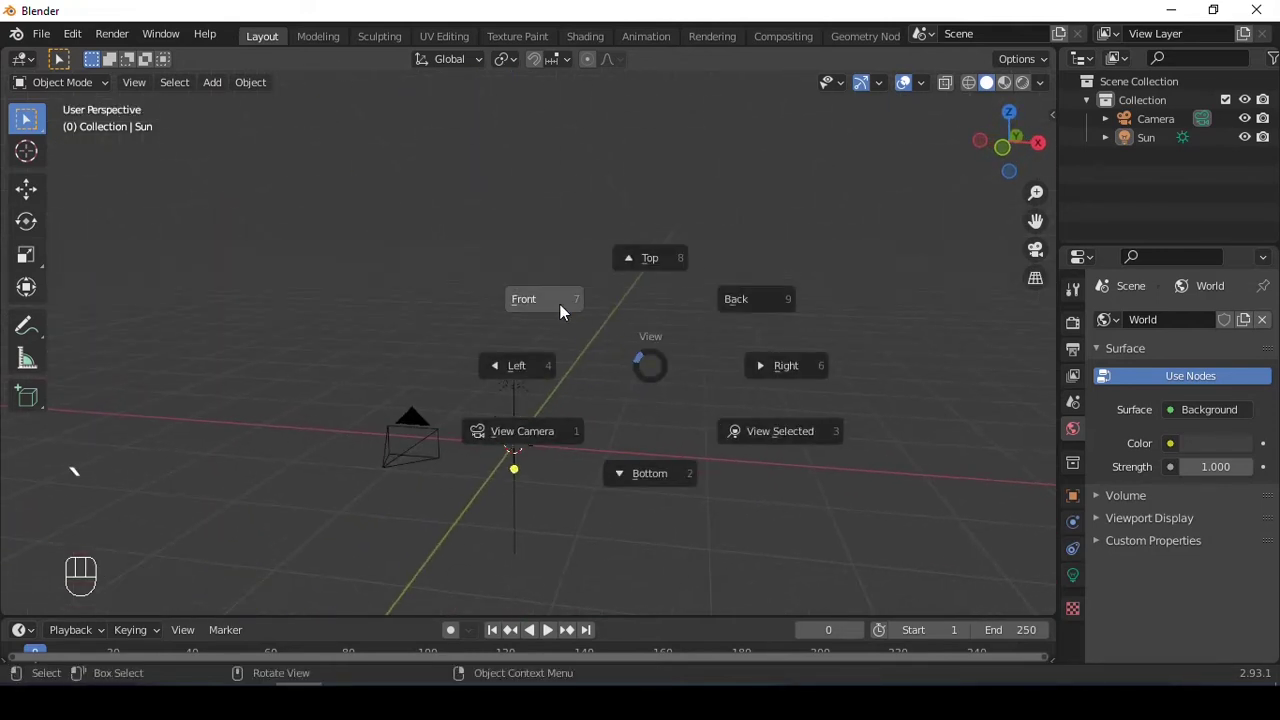
{"action": "left_click_drag", "start_coordinate": [403, 259], "coordinate": [691, 423]}
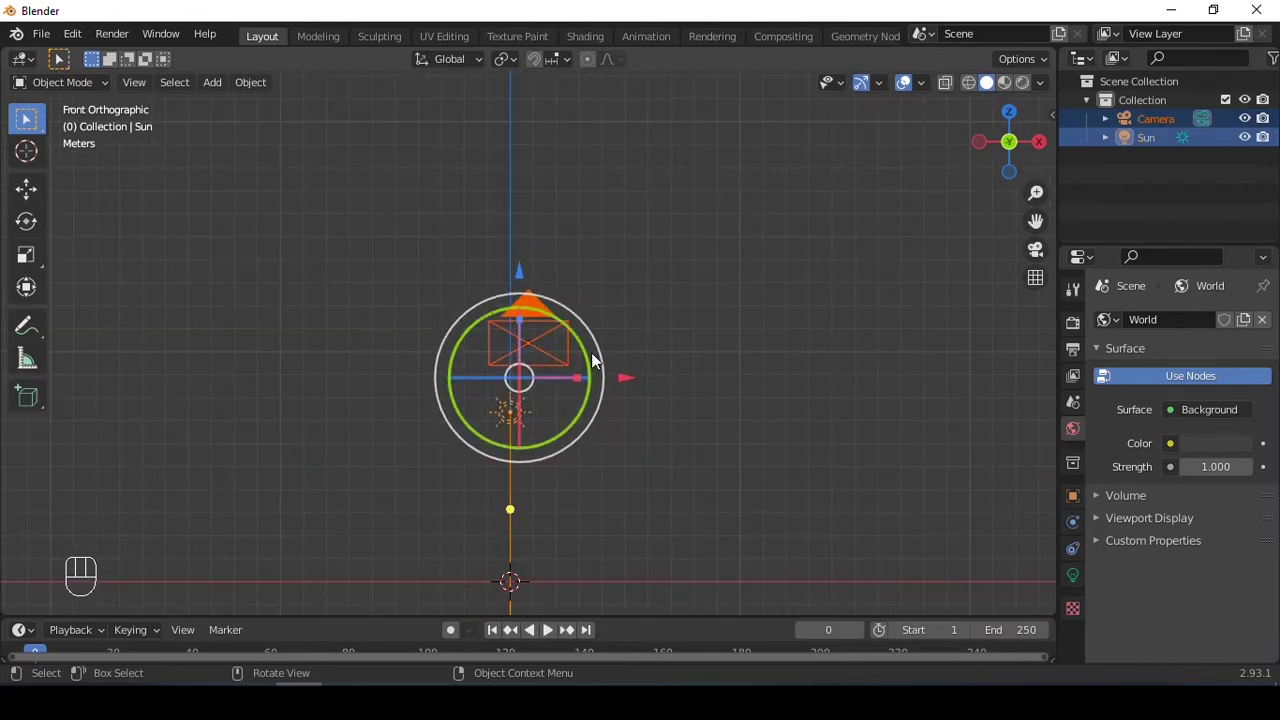
{"action": "key", "text": "h"}
{"action": "left_click_drag", "start_coordinate": [541, 368], "coordinate": [553, 241]}
Add a new plane and enter edge editing on its mesh
{"action": "key", "text": "shift+a"}
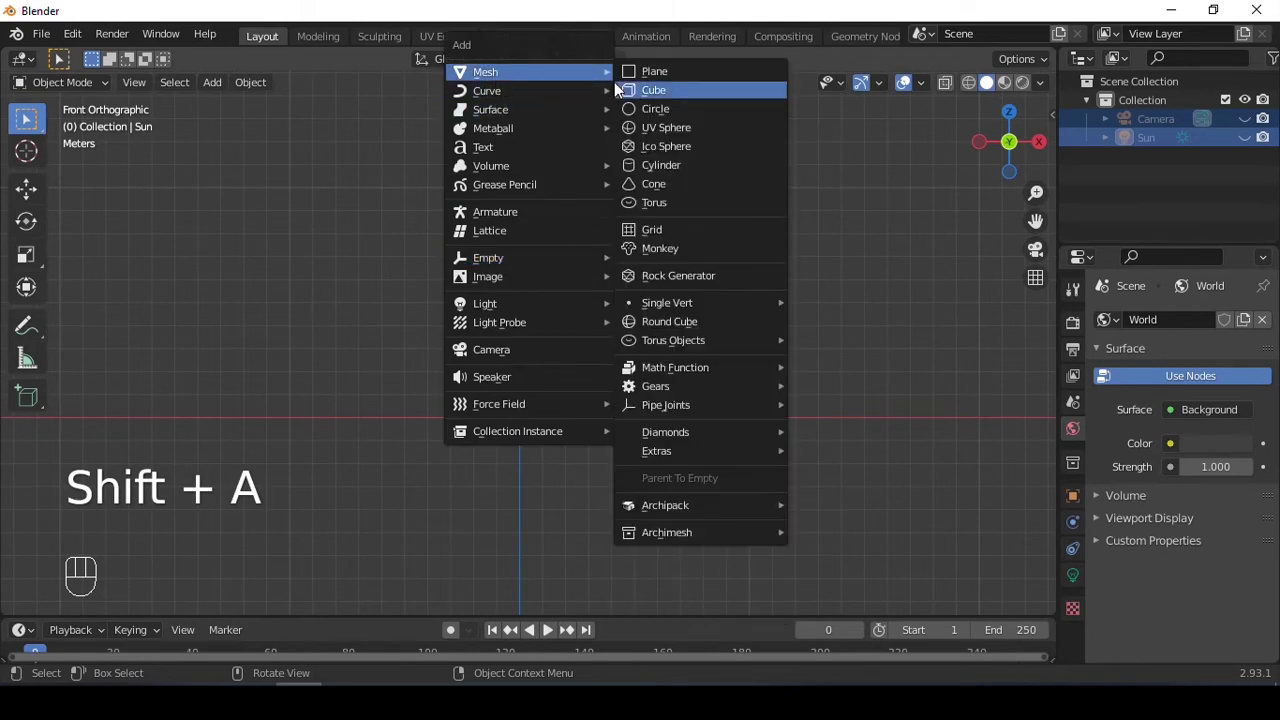
{"action": "left_click_drag", "start_coordinate": [627, 334], "coordinate": [513, 438]}
{"action": "left_click_drag", "start_coordinate": [578, 335], "coordinate": [623, 274]}
{"action": "middle_click", "coordinate": [577, 300]}
{"action": "left_click_drag", "start_coordinate": [637, 345], "coordinate": [596, 362]}
{"action": "key", "text": "ctrl+z"}
{"action": "left_click_drag", "start_coordinate": [605, 355], "coordinate": [626, 352]}
{"action": "left_click_drag", "start_coordinate": [666, 339], "coordinate": [680, 316]}
{"action": "key", "text": "Tab"}
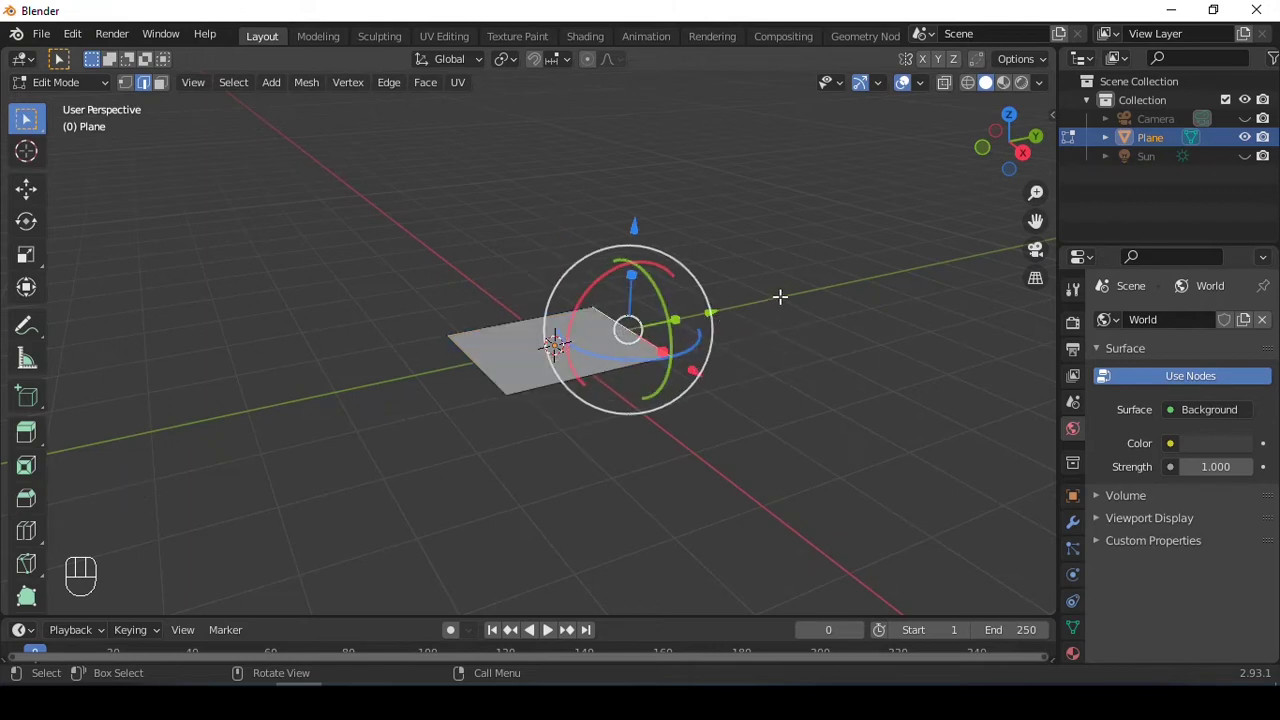
Extrude the back edge up into a tall backrest and the front edge down into a lip
{"action": "key", "text": "e"}
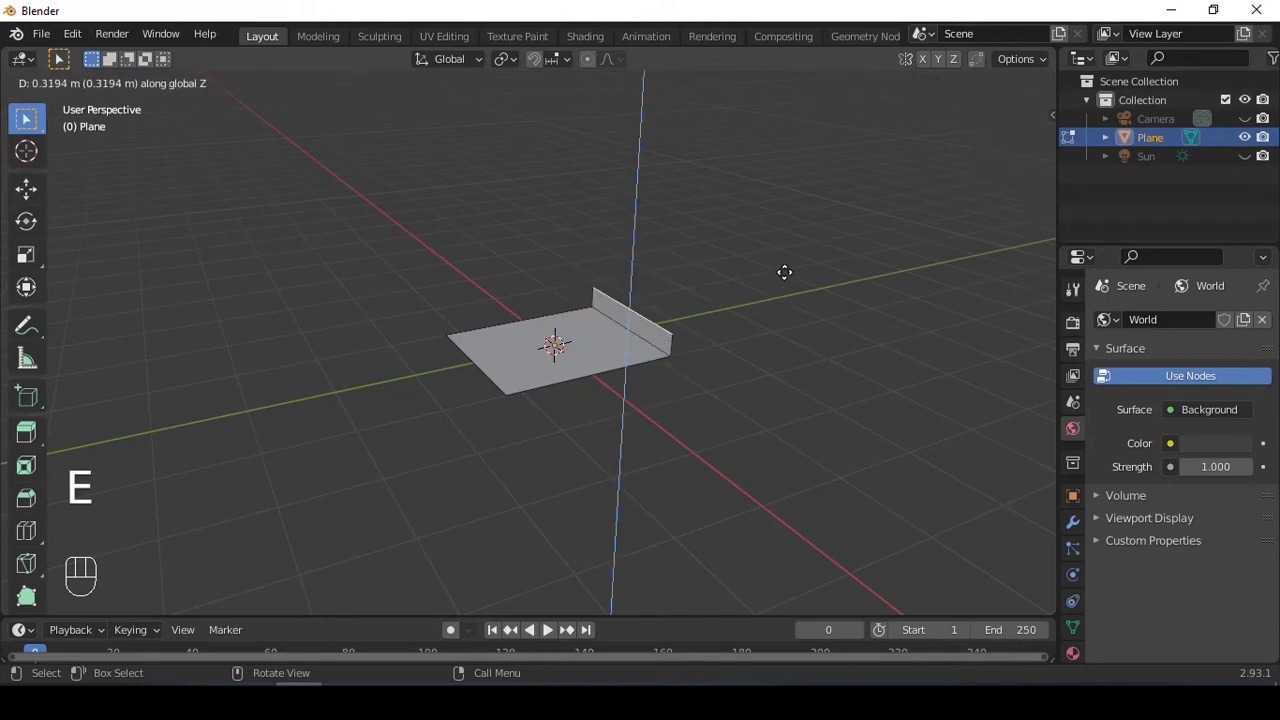
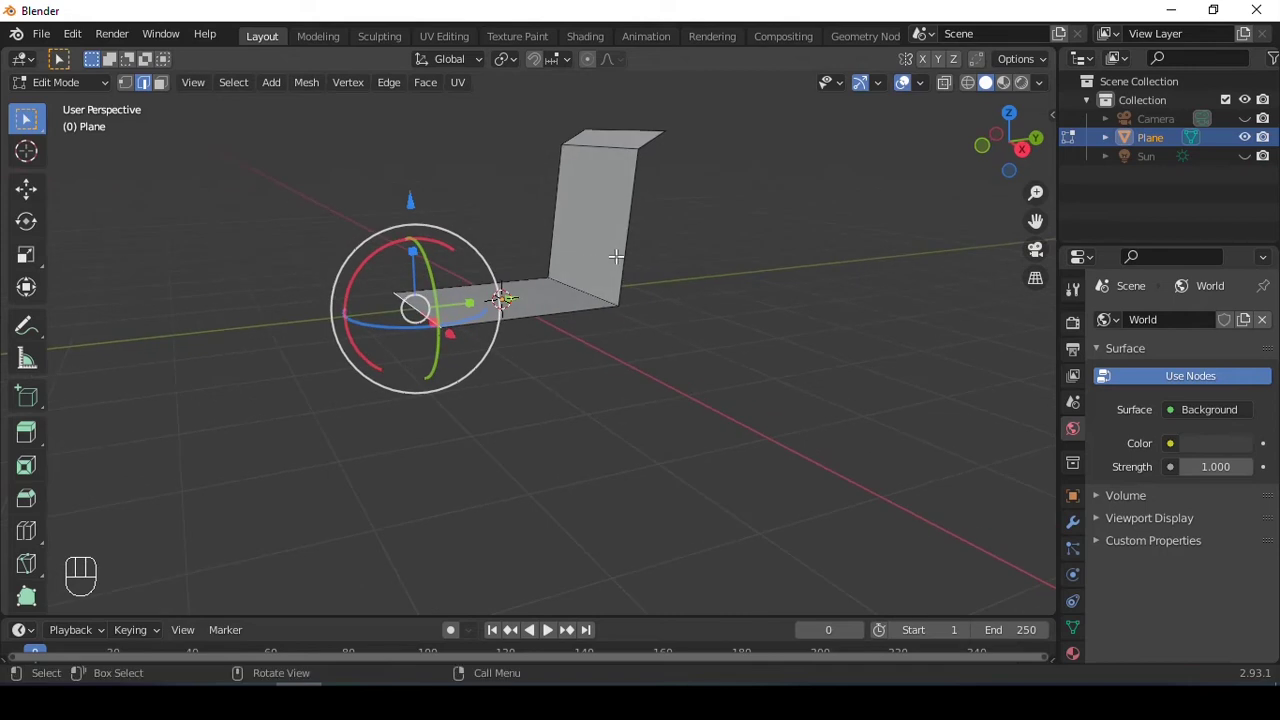
{"action": "key", "text": "e"}
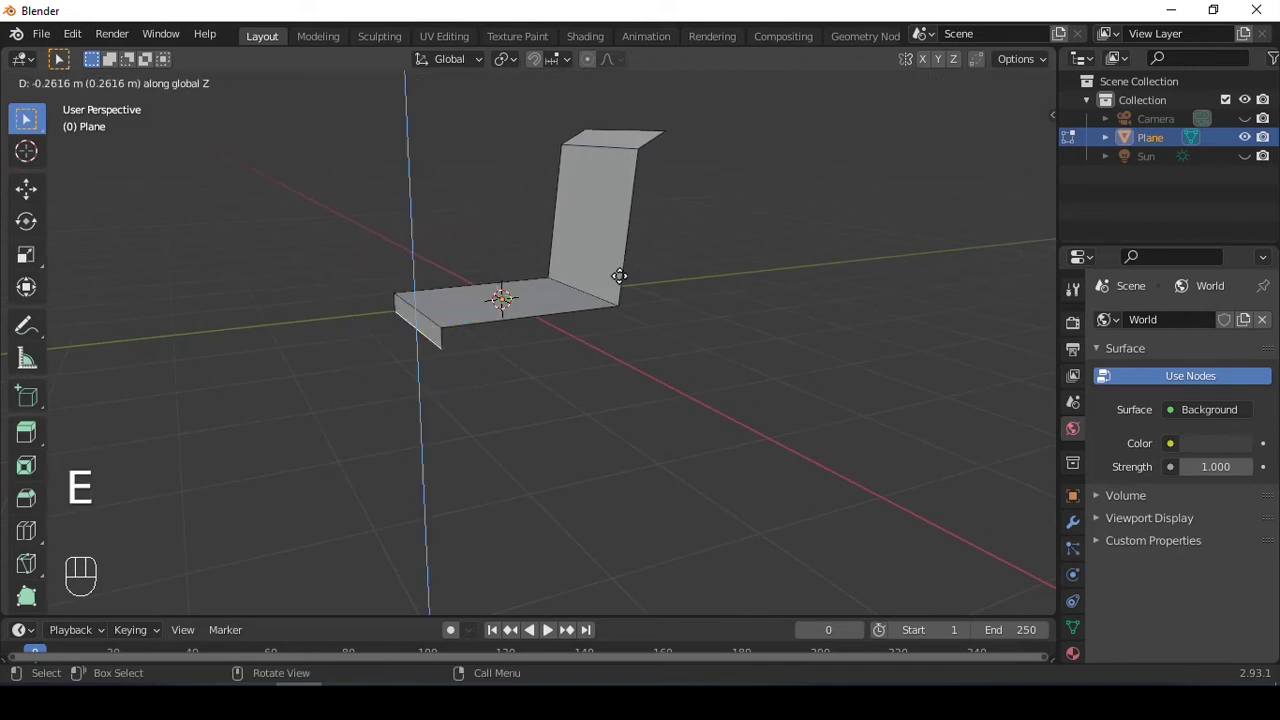
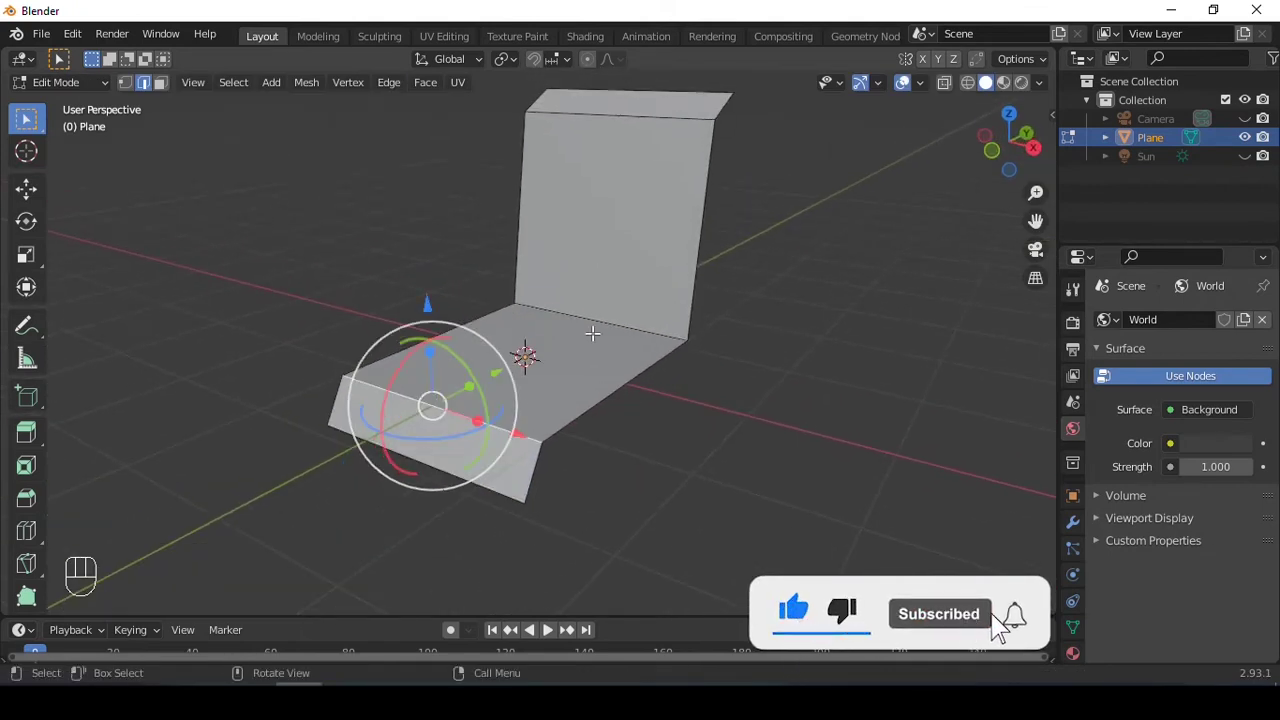
{"action": "left_click", "coordinate": [522, 359]}
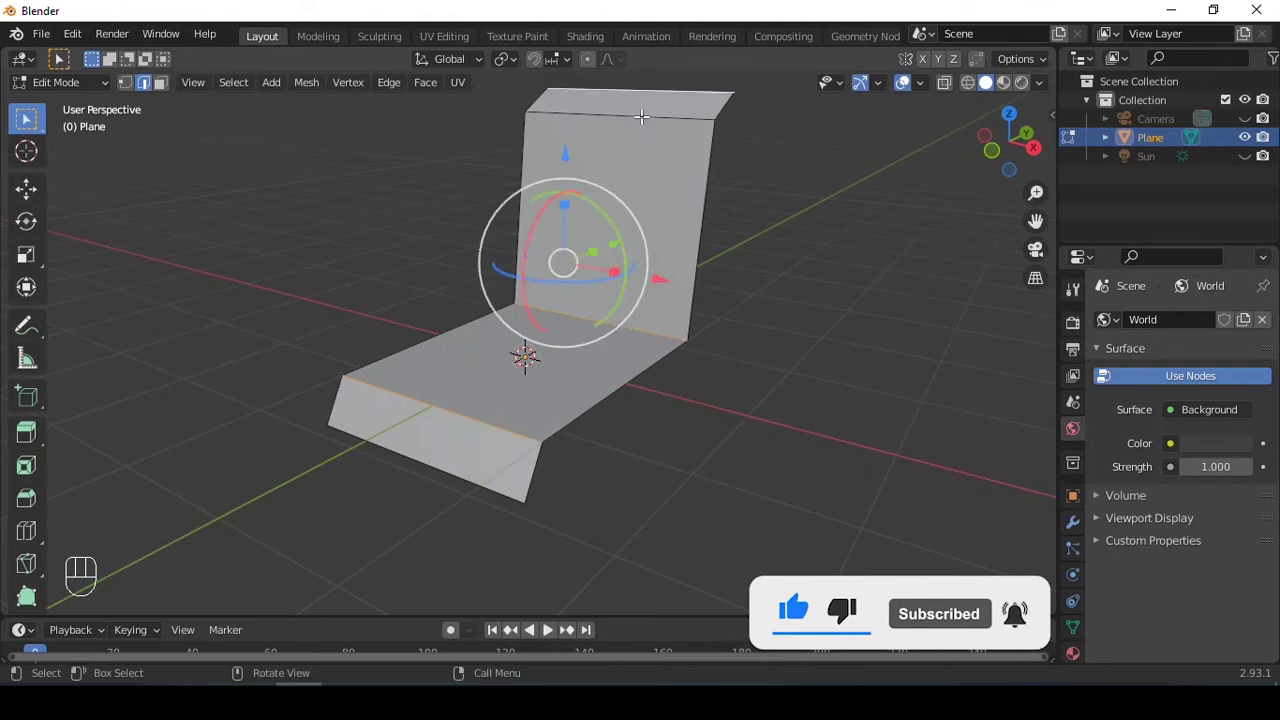
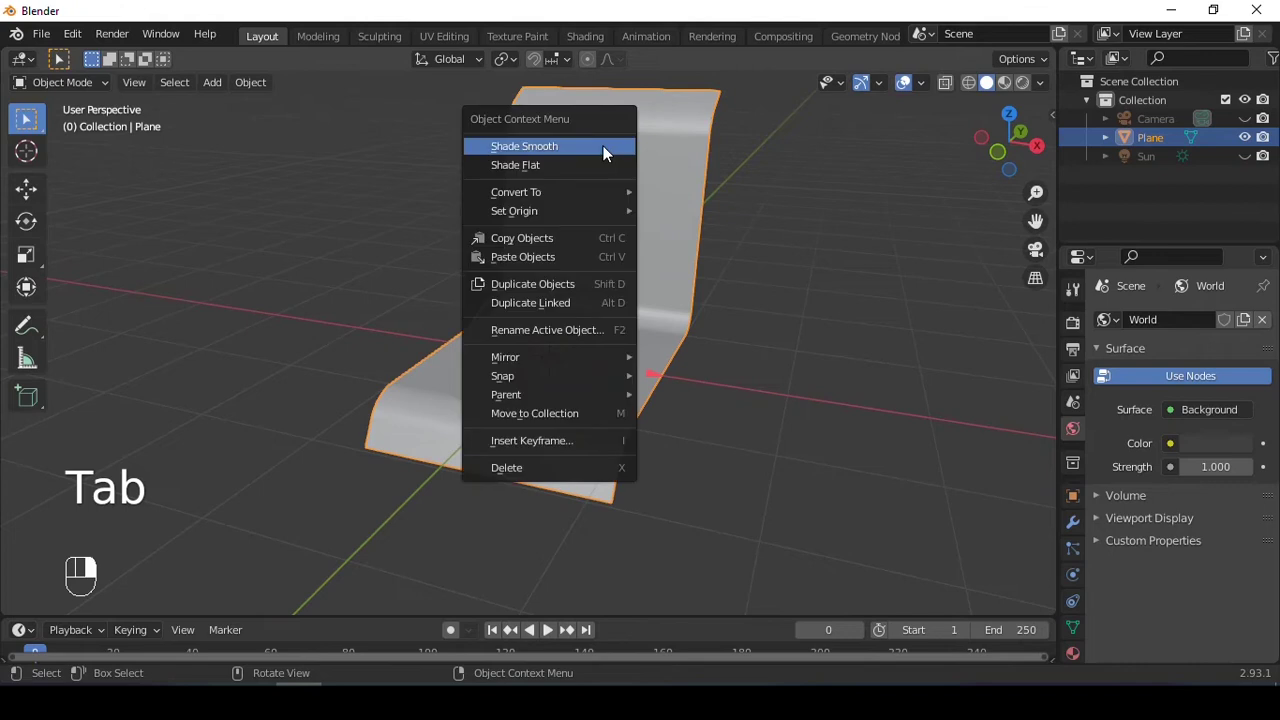
Bevel the sheet's sharp bends into rounded folds with smooth shading and check the result
{"action": "key", "text": "q"}
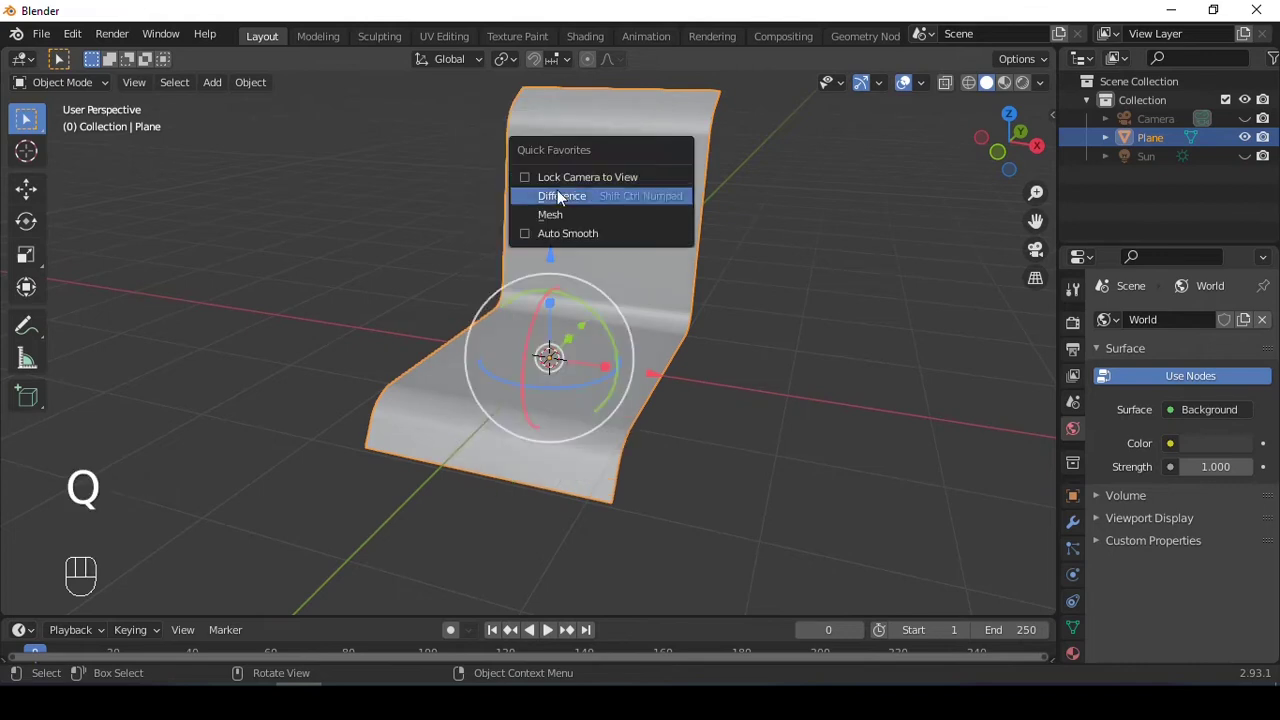
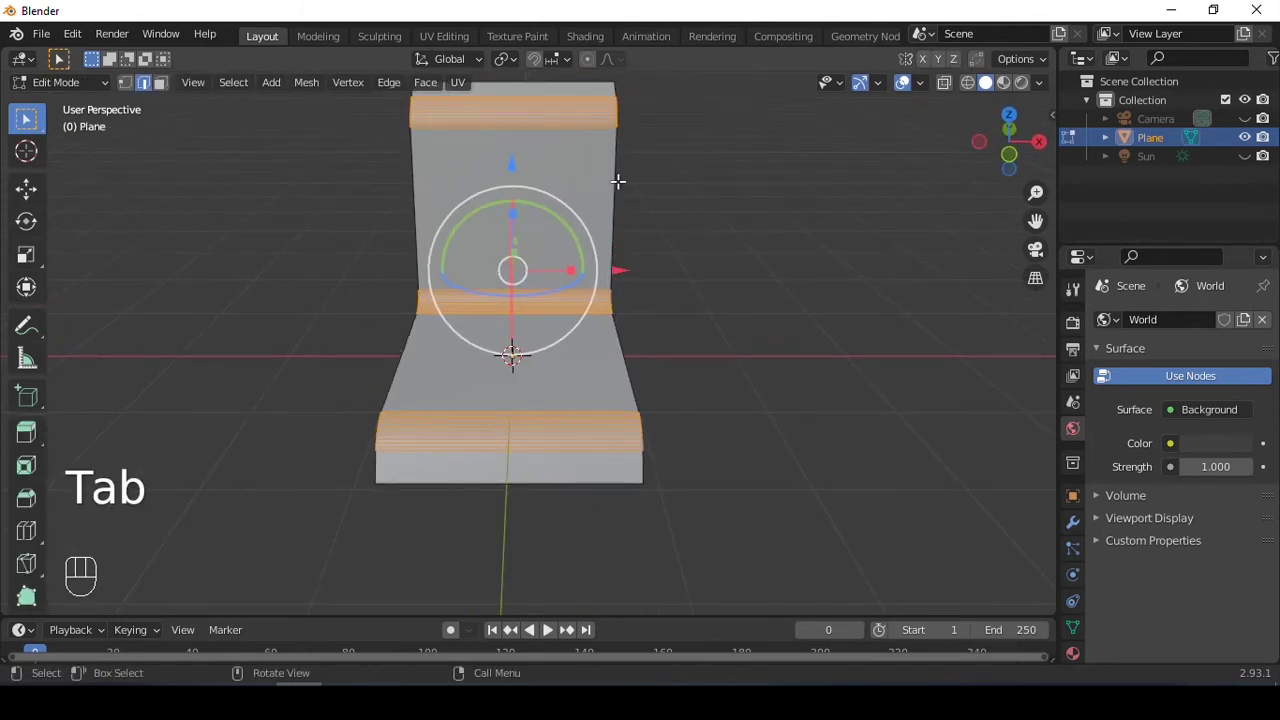
{"action": "double_click", "coordinate": [519, 358]}
{"action": "double_click", "coordinate": [519, 358]}
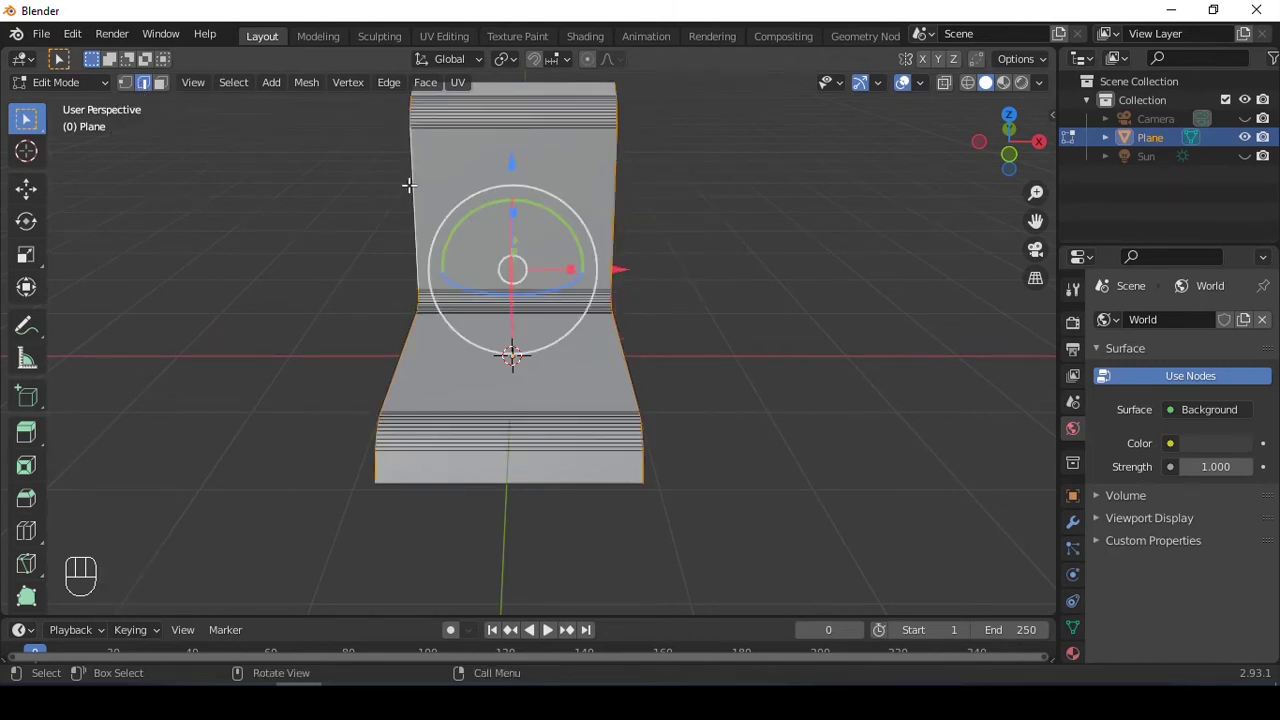
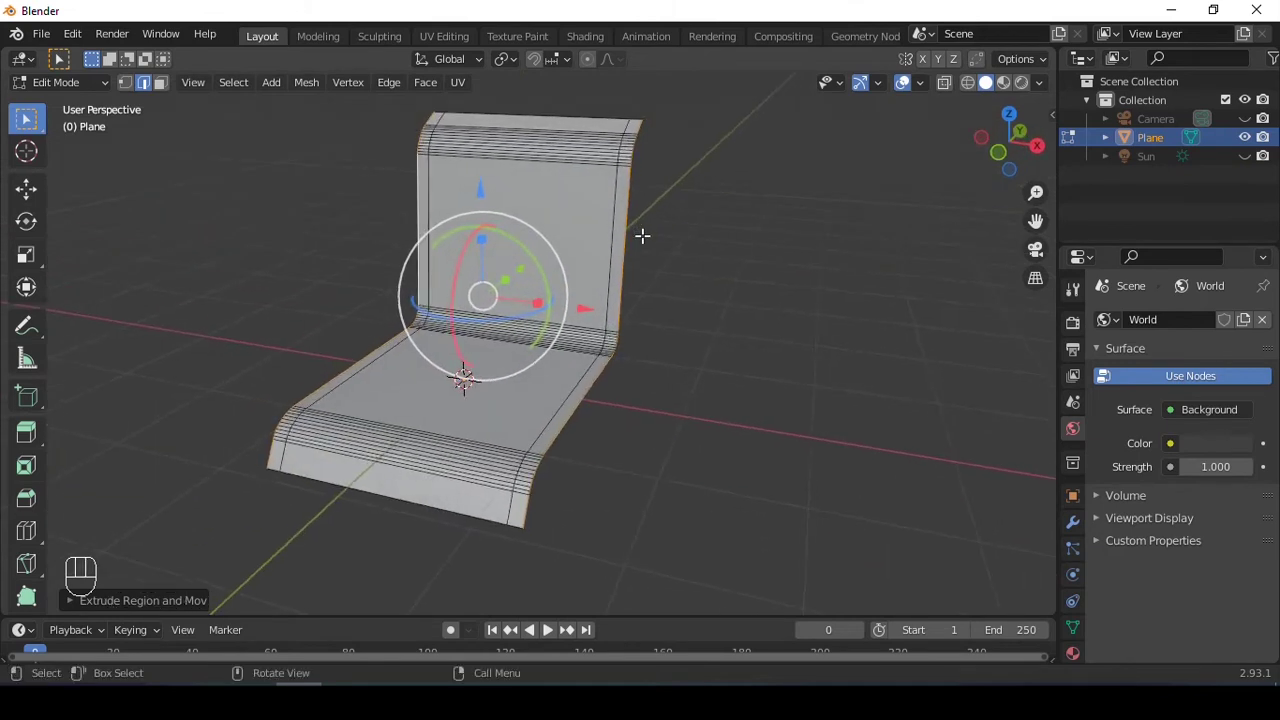
{"action": "key", "text": "Tab"}
{"action": "left_click_drag", "start_coordinate": [686, 169], "coordinate": [630, 218]}
{"action": "left_click_drag", "start_coordinate": [614, 201], "coordinate": [671, 210]}
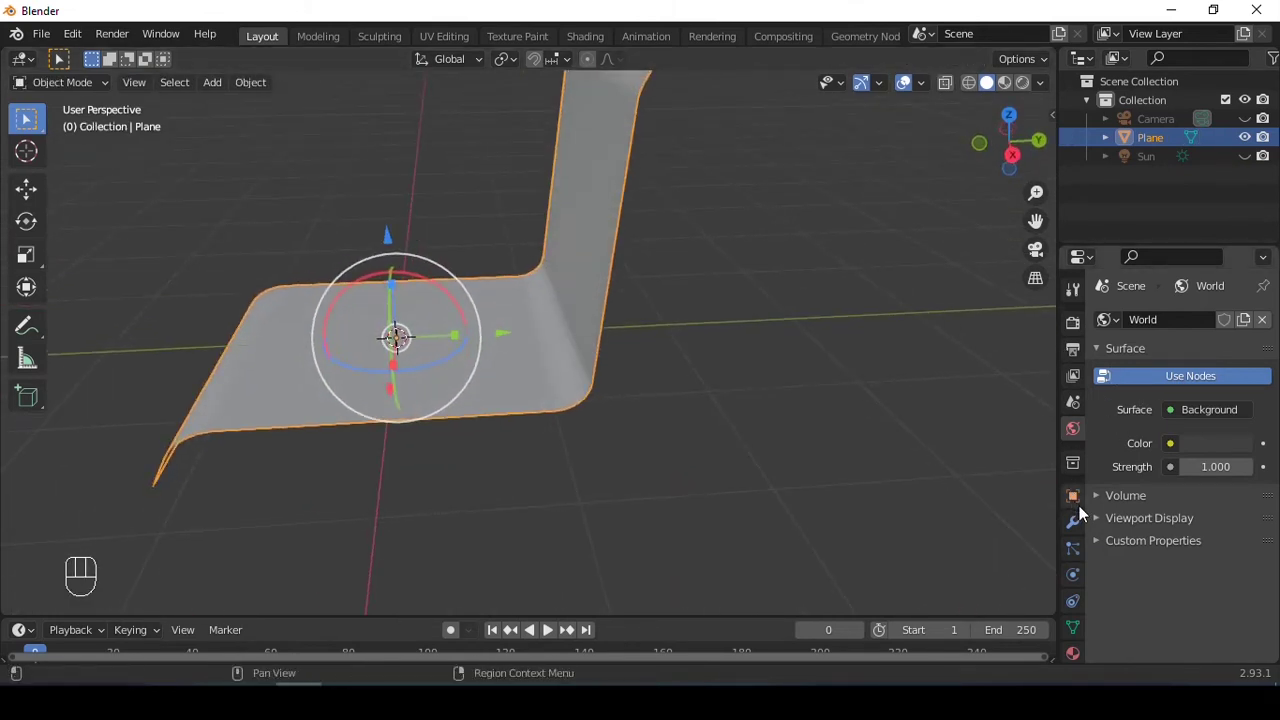
Add a Solidify modifier with 0.03 m thickness, offset -1, and apply it to the seat
{"action": "left_click_drag", "start_coordinate": [1167, 324], "coordinate": [905, 646]}
{"action": "middle_click", "coordinate": [719, 399]}
{"action": "left_click", "coordinate": [1249, 406]}
{"action": "left_click", "coordinate": [1249, 406]}
{"action": "middle_click", "coordinate": [803, 298]}
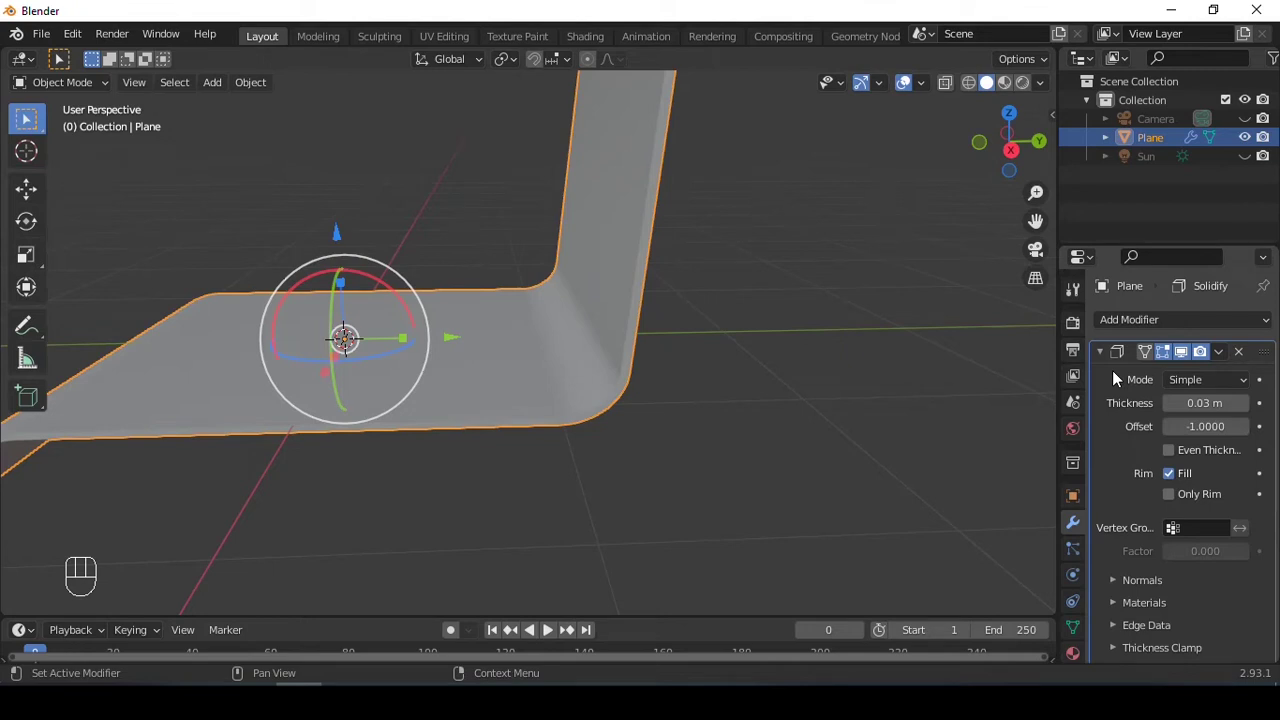
{"action": "key", "text": "ctrl+a"}
{"action": "middle_click", "coordinate": [432, 315]}
{"action": "left_click_drag", "start_coordinate": [662, 273], "coordinate": [612, 256]}
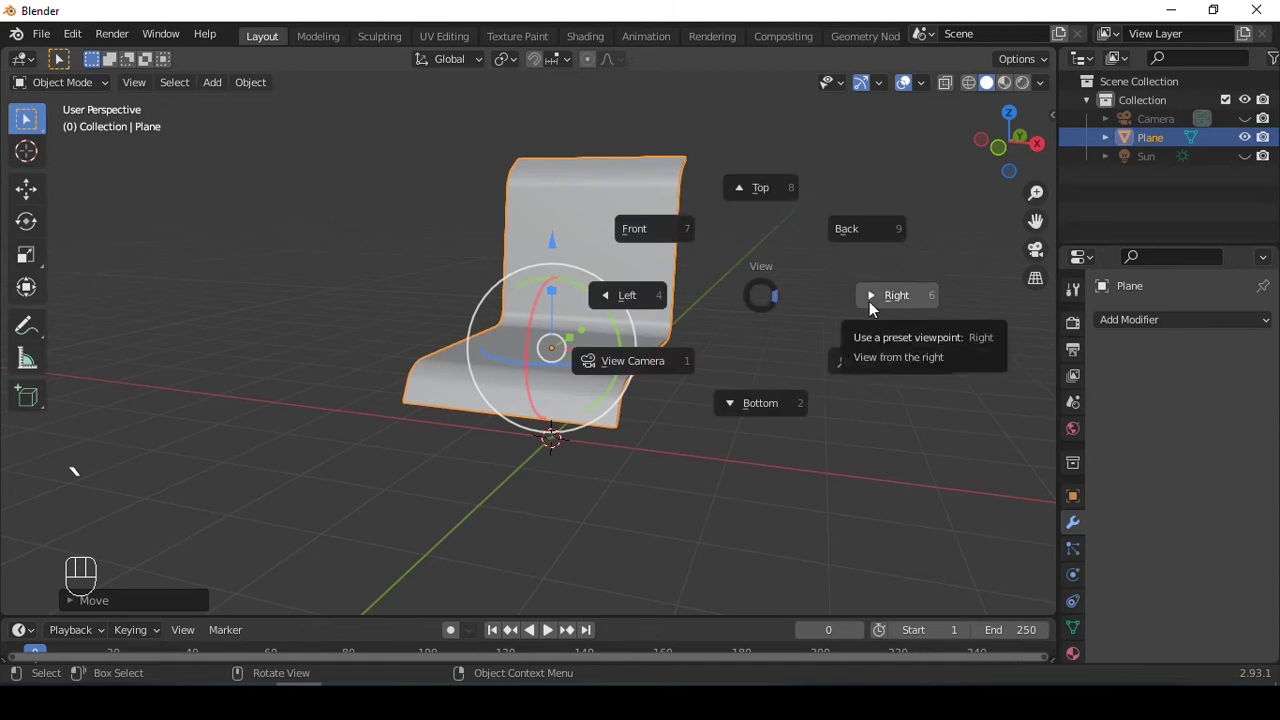
Add a cube, scale and move it beneath the seat in side view, then start editing its mesh
{"action": "key", "text": "shift+a"}
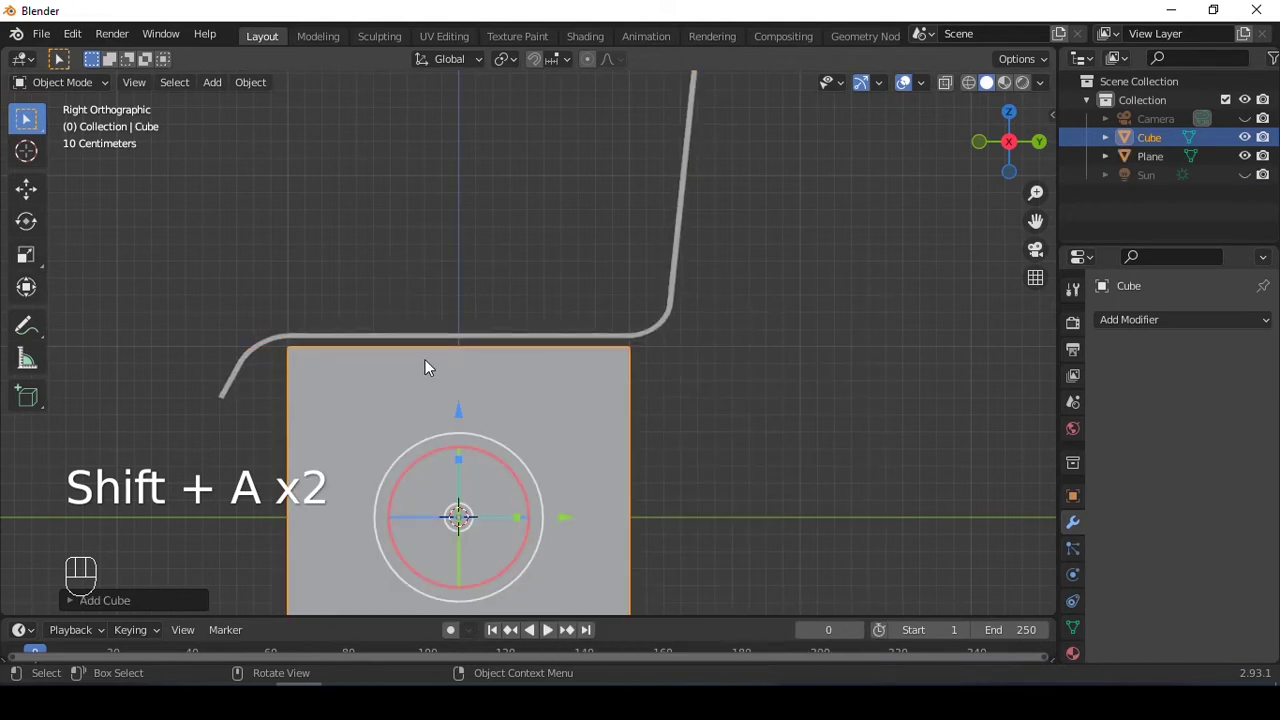
{"action": "middle_click", "coordinate": [528, 373]}
{"action": "key", "text": "ctrl+z"}
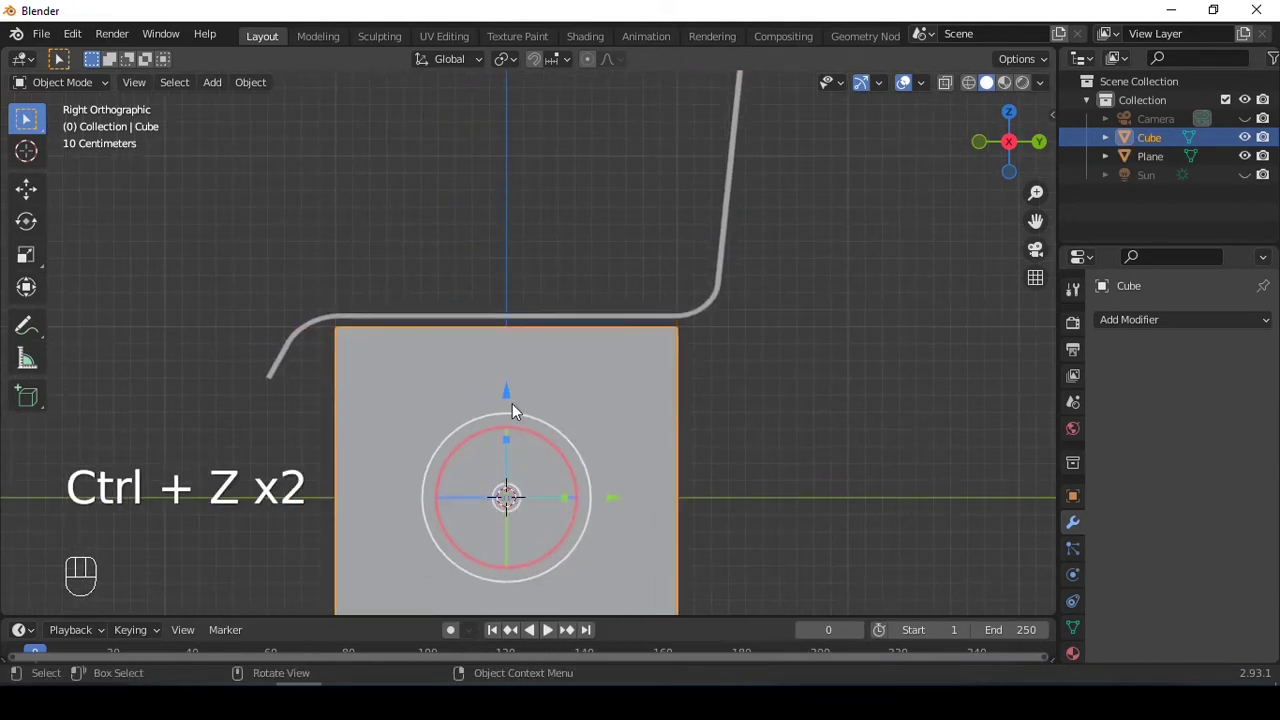
{"action": "left_click_drag", "start_coordinate": [516, 396], "coordinate": [596, 485]}
{"action": "key", "text": "ctrl+z"}
{"action": "left_click_drag", "start_coordinate": [663, 271], "coordinate": [681, 194]}
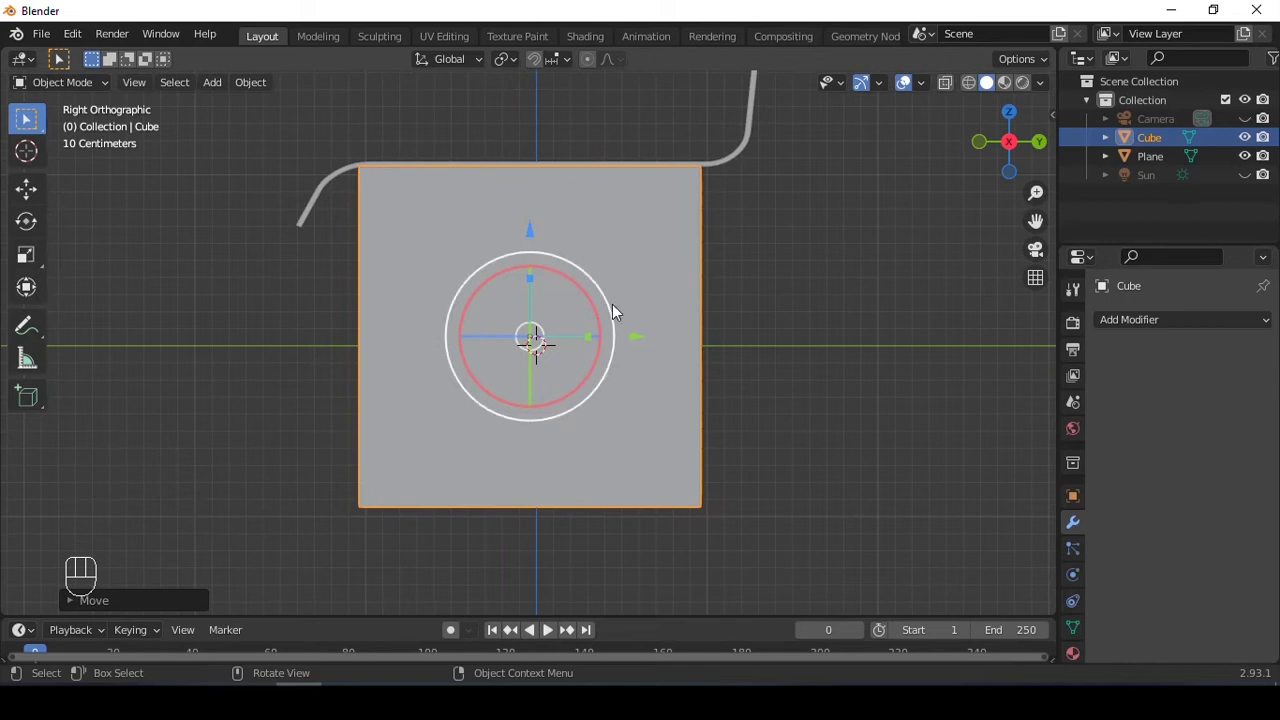
{"action": "left_click_drag", "start_coordinate": [586, 246], "coordinate": [586, 301]}
{"action": "key", "text": "Tab"}
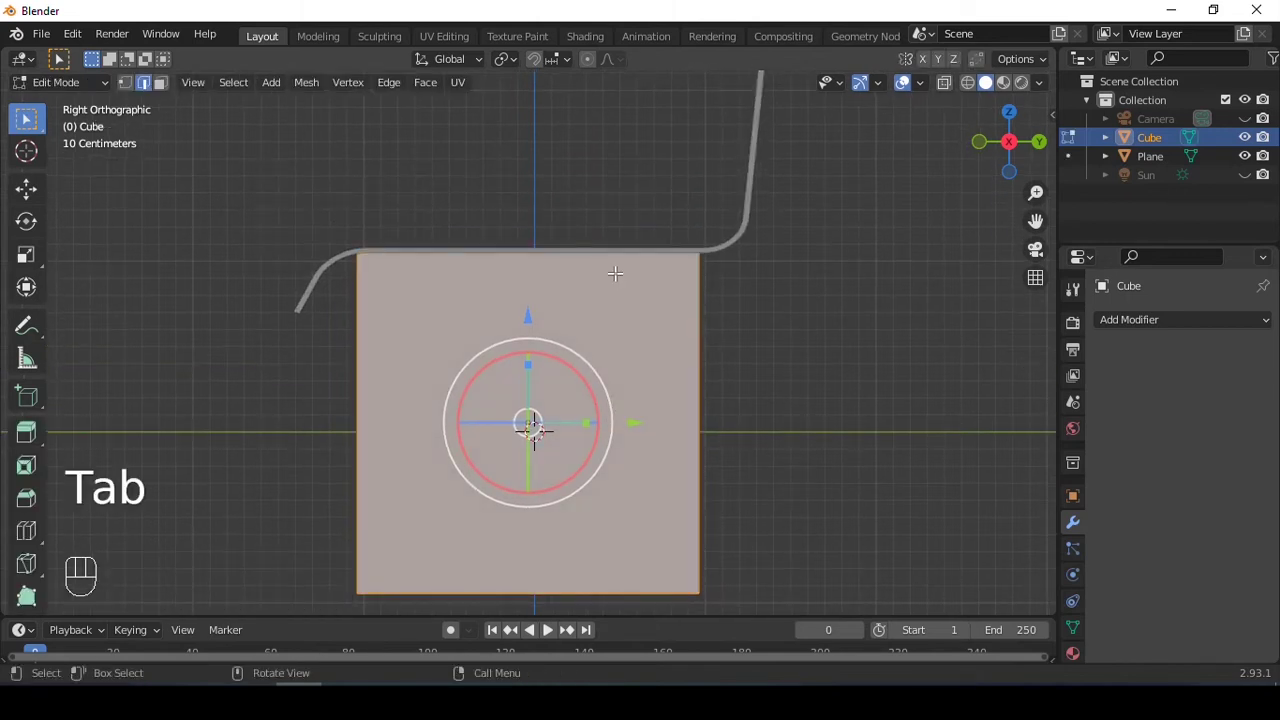
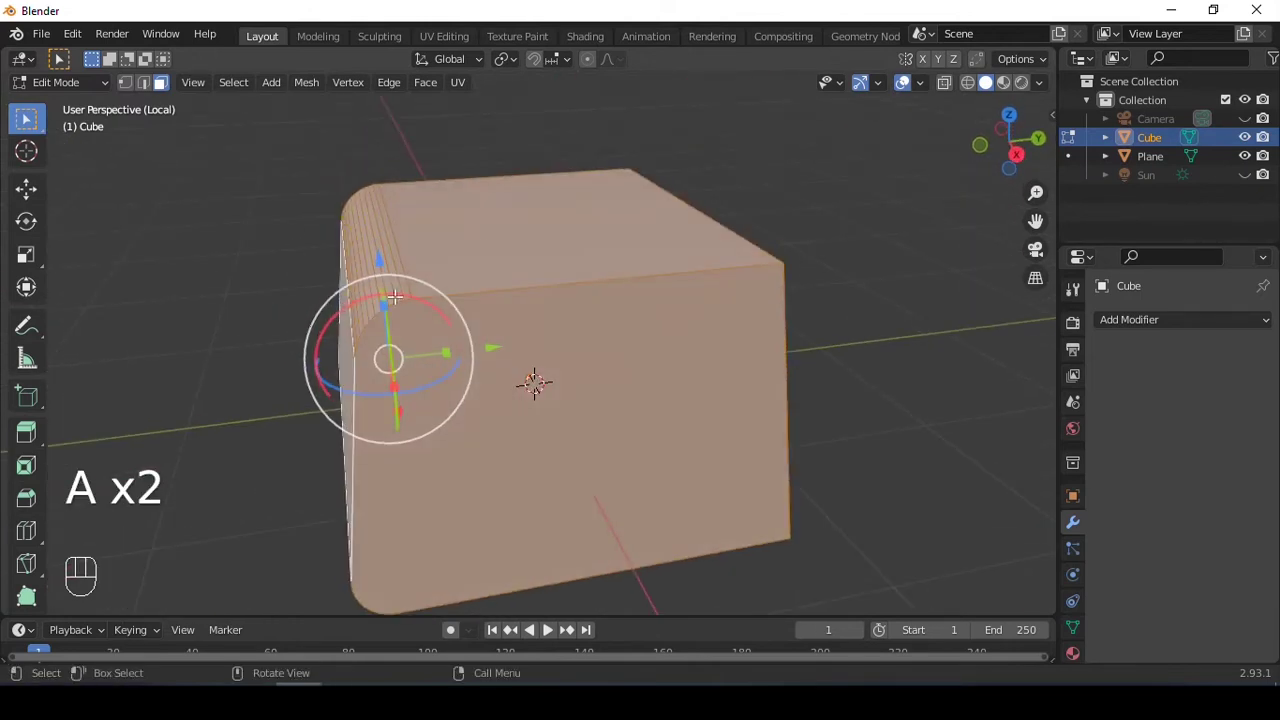
Delete the cube's unneeded faces and edges, leaving a frame-path outline, and return to Object Mode
{"action": "key", "text": "x"}
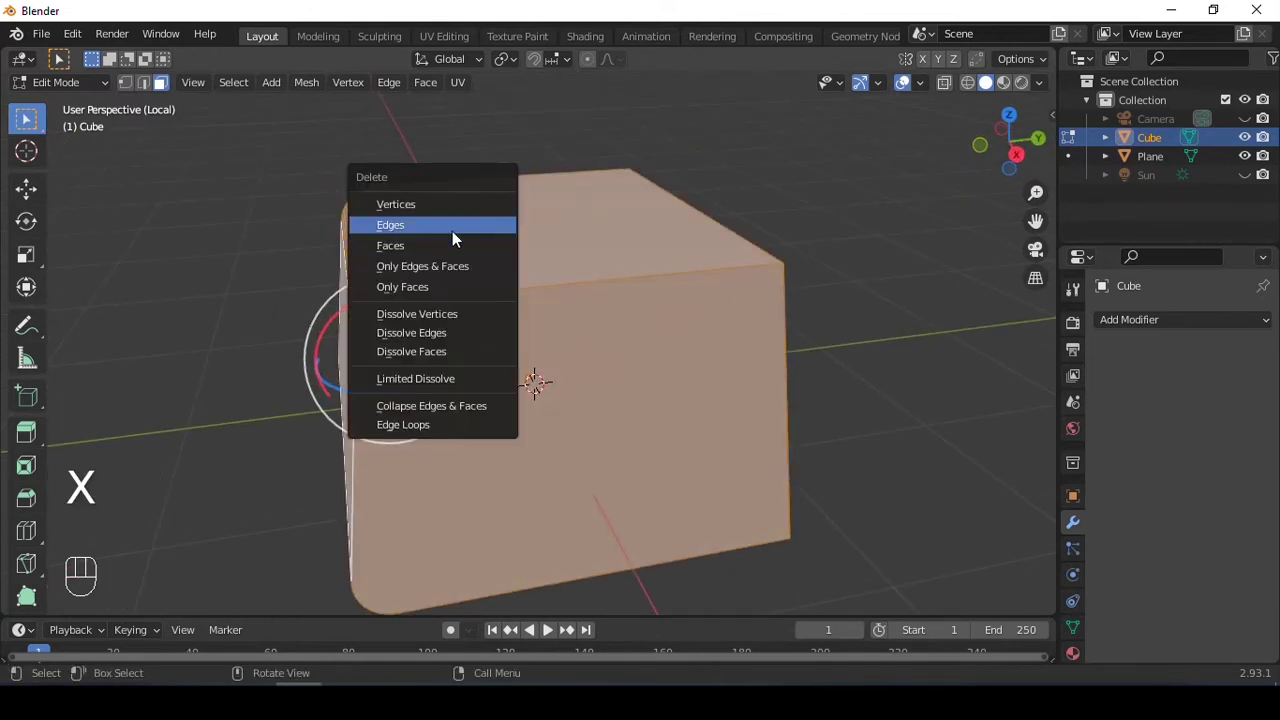
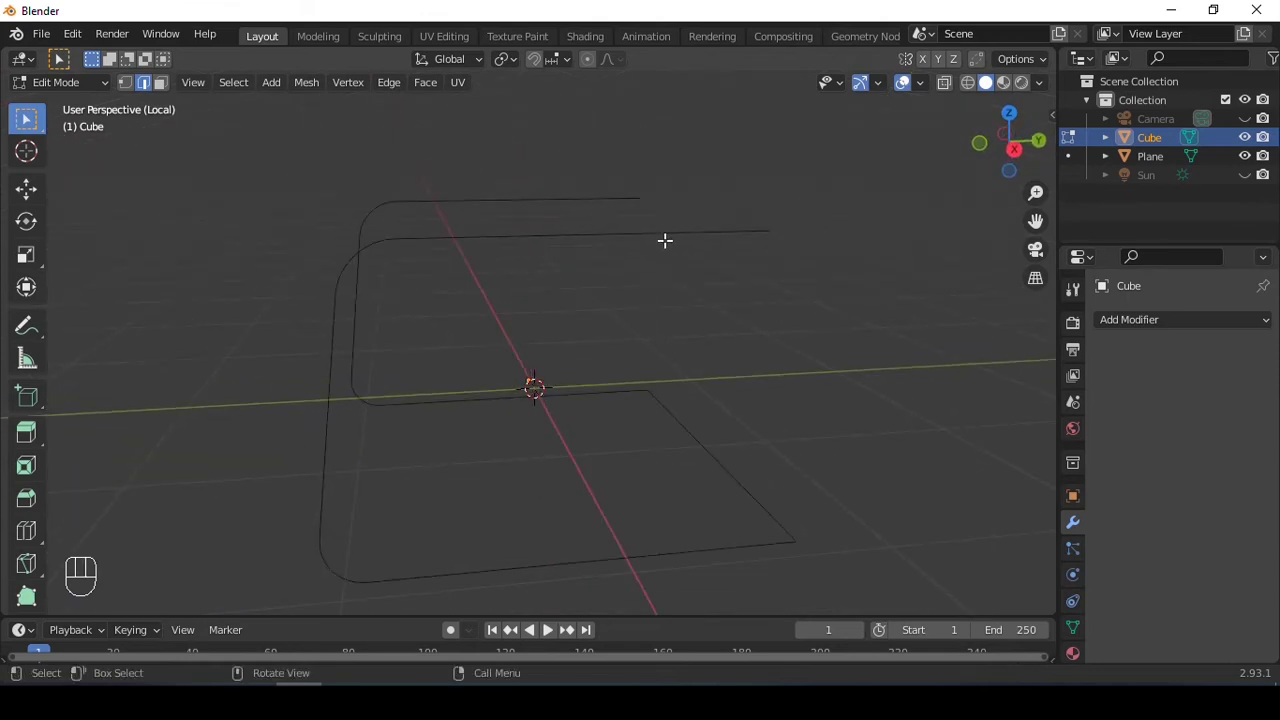
{"action": "key", "text": "/"}
{"action": "key", "text": "Tab"}
{"action": "middle_click", "coordinate": [640, 353]}
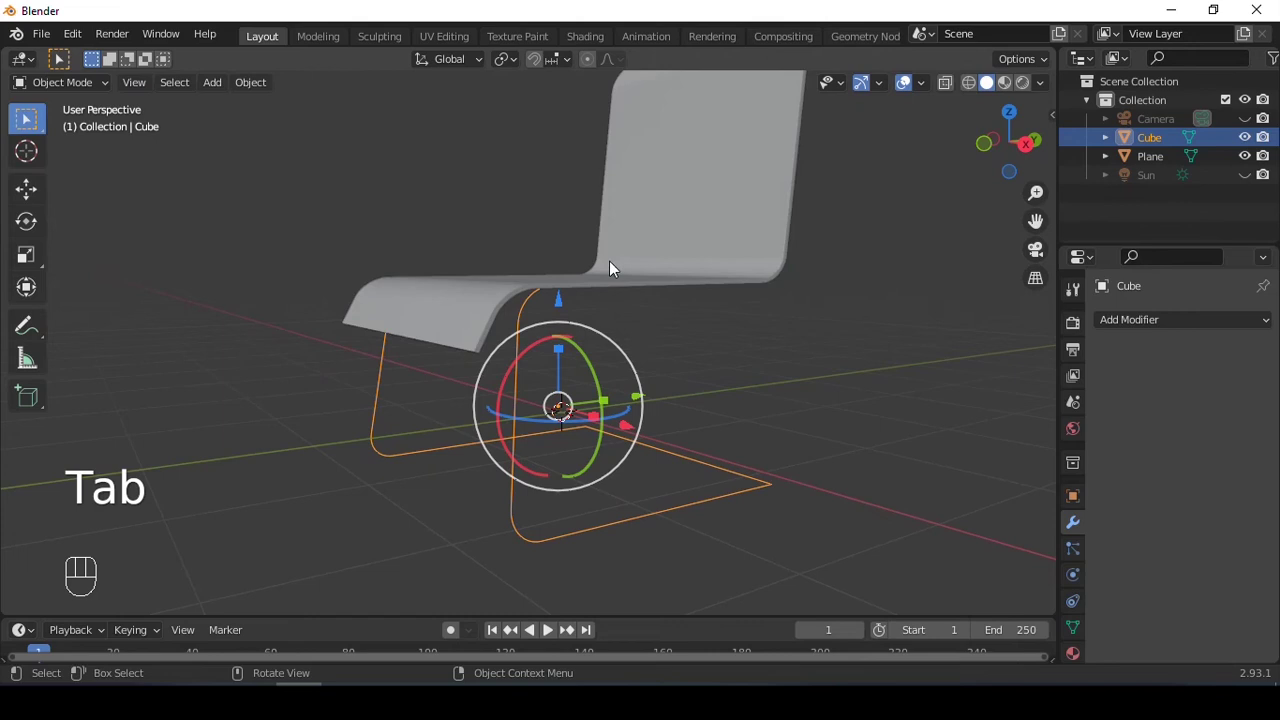
Convert the outline to a curve and give it a round 0.04 m bevel depth as a tubular frame
{"action": "right_click", "coordinate": [667, 349]}
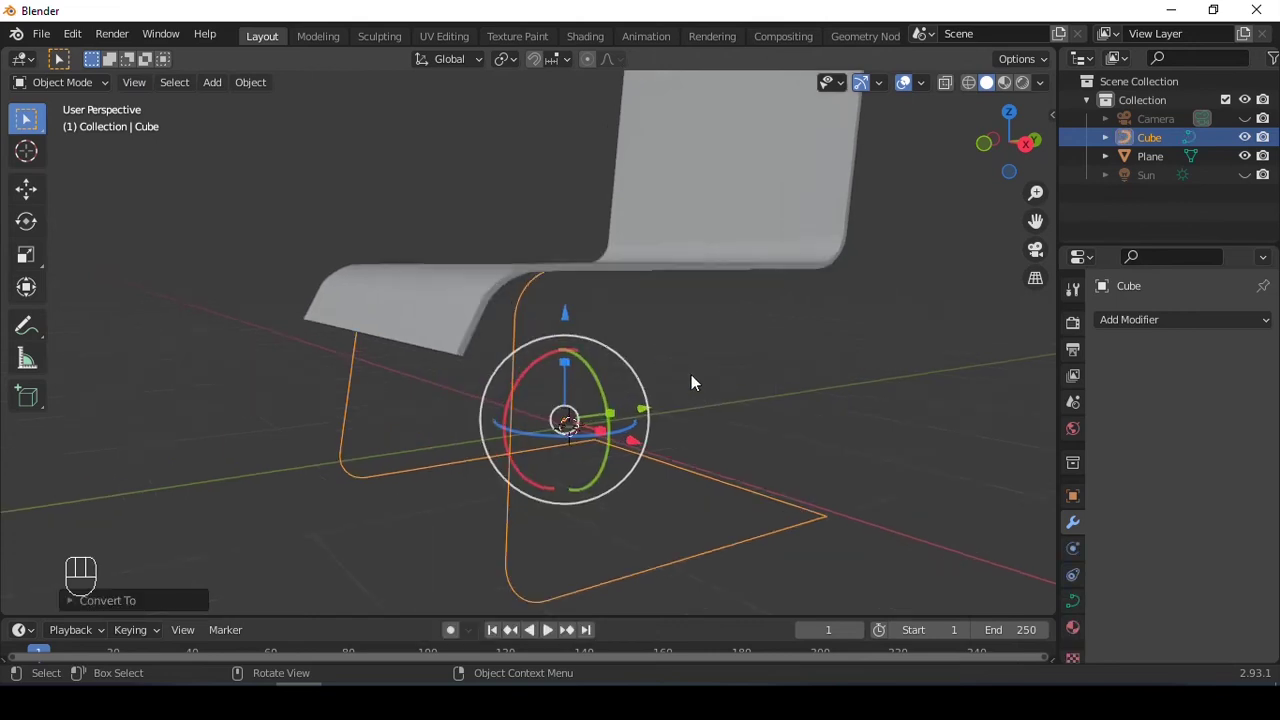
{"action": "middle_click", "coordinate": [689, 374]}
{"action": "left_click", "coordinate": [1078, 611]}
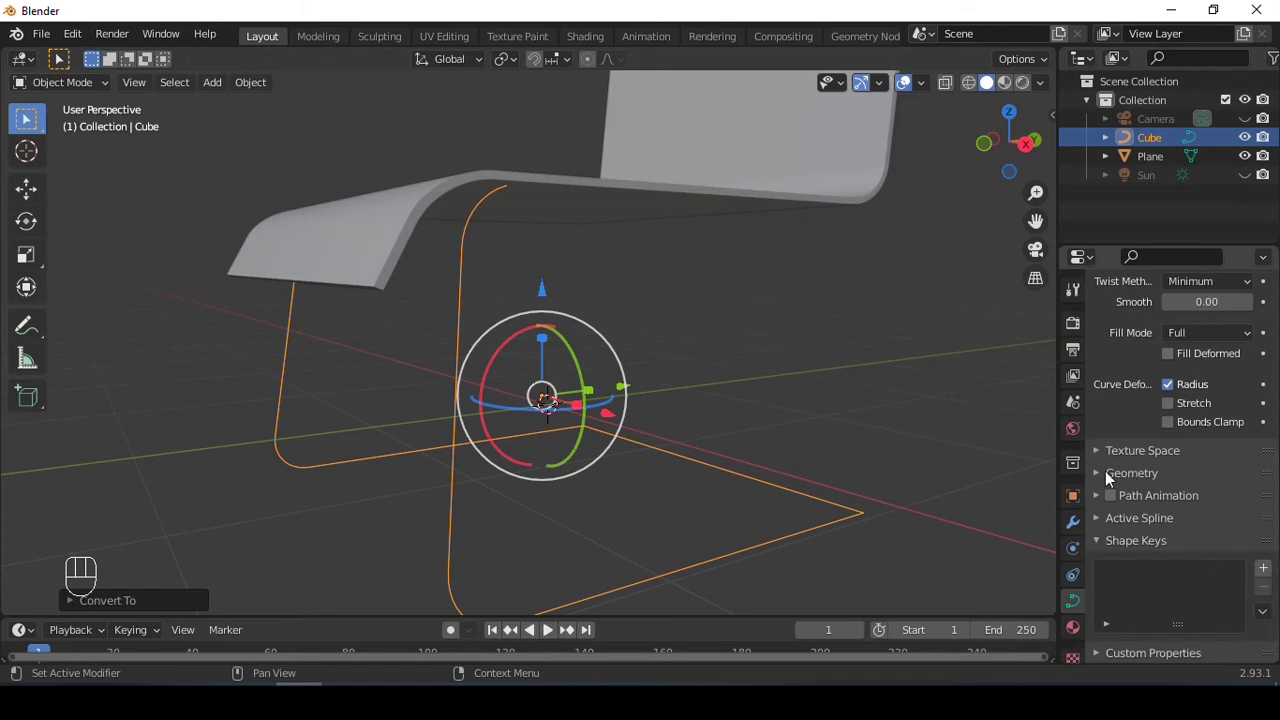
{"action": "left_click", "coordinate": [1102, 479]}
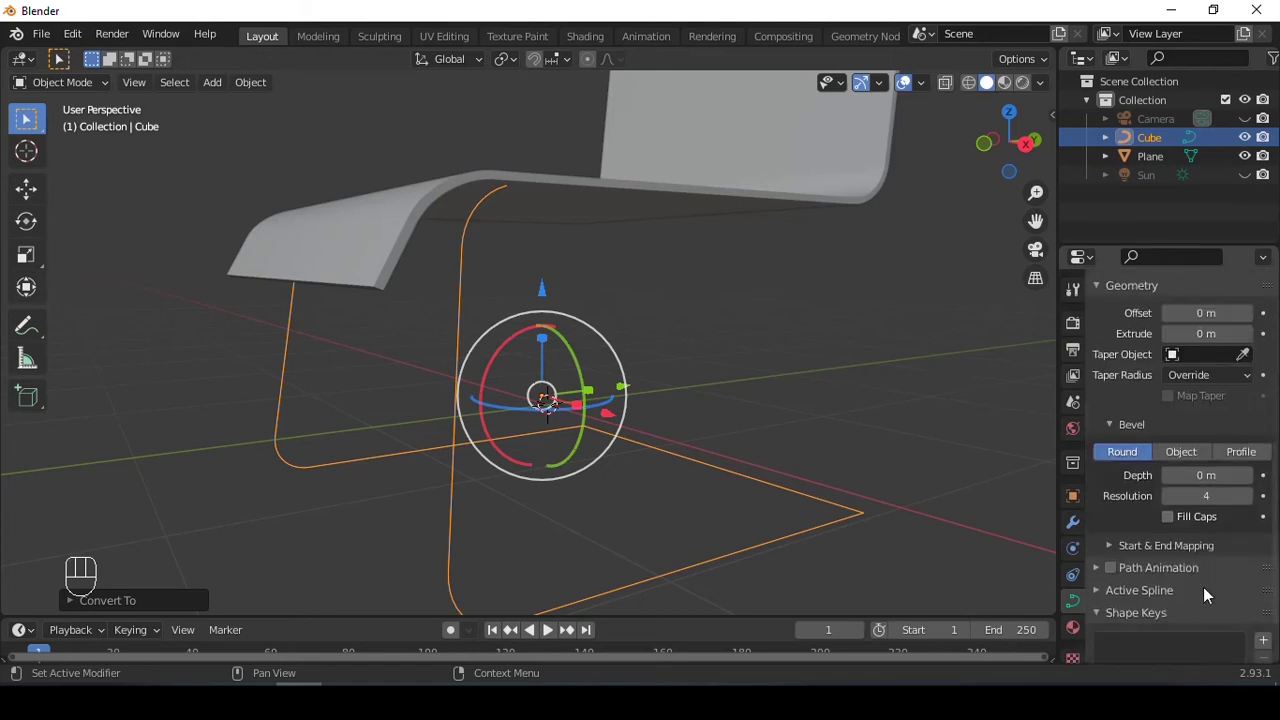
{"action": "left_click", "coordinate": [1250, 476]}
{"action": "left_click", "coordinate": [1250, 476]}
{"action": "left_click", "coordinate": [1253, 479]}
{"action": "left_click", "coordinate": [1253, 480]}
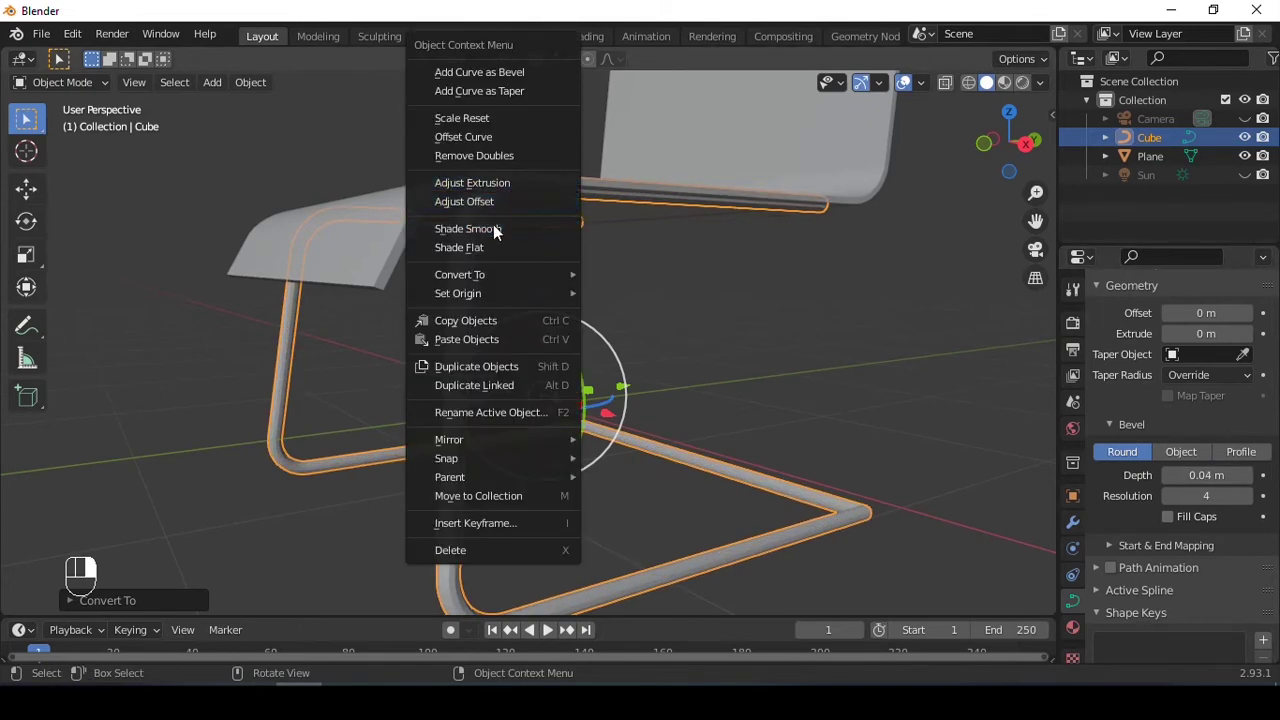
Inspect the chair from several angles, then face it from the front and select the seat
{"action": "key", "text": "ctrl+3"}
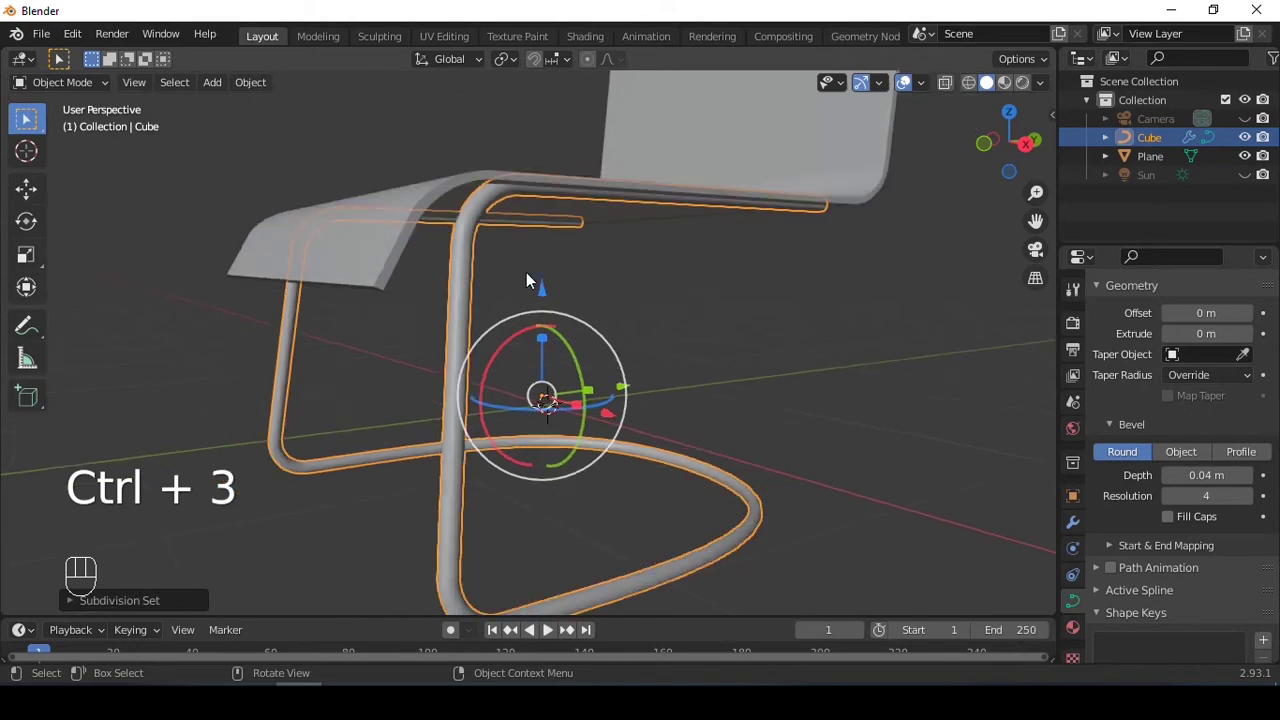
{"action": "left_click_drag", "start_coordinate": [600, 365], "coordinate": [733, 381]}
{"action": "middle_click", "coordinate": [756, 379]}
{"action": "key", "text": "ctrl+z"}
{"action": "middle_click", "coordinate": [719, 413]}
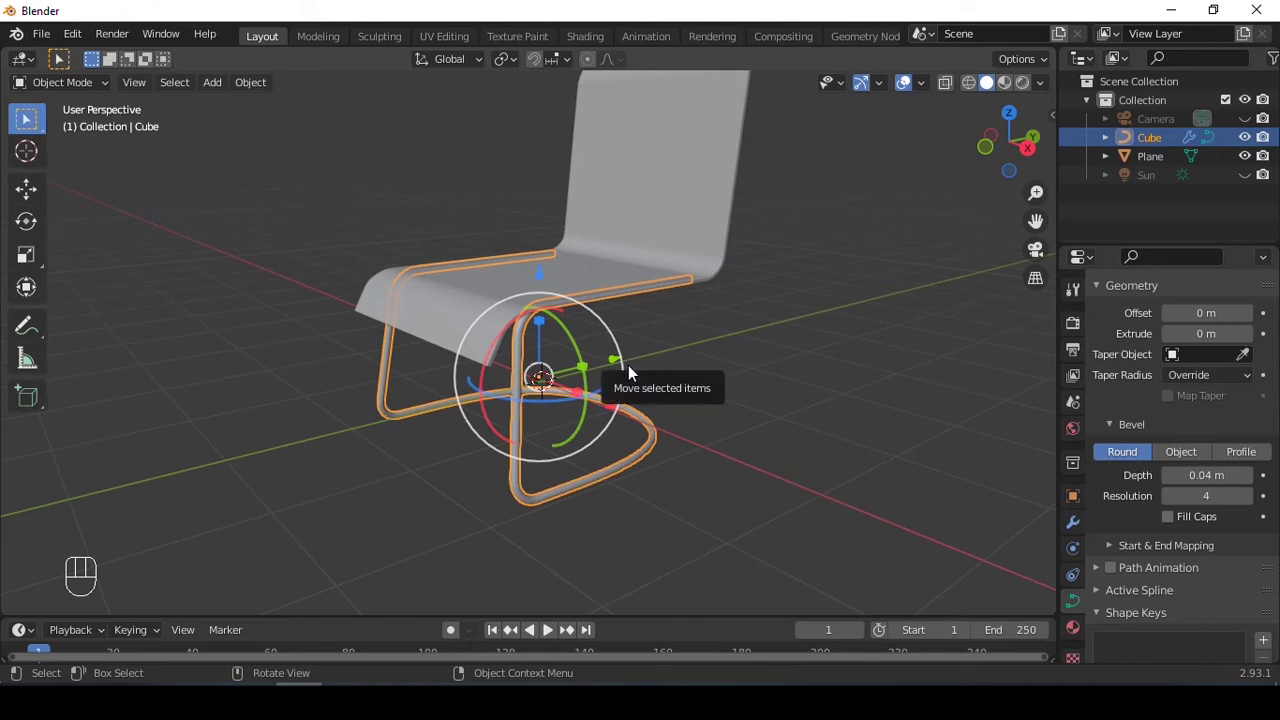
{"action": "left_click_drag", "start_coordinate": [542, 275], "coordinate": [657, 212]}
{"action": "left_click", "coordinate": [773, 214]}
Add a curved backdrop plane, then lock the camera to the view and frame the chair in shot
{"action": "key", "text": "shift+a"}
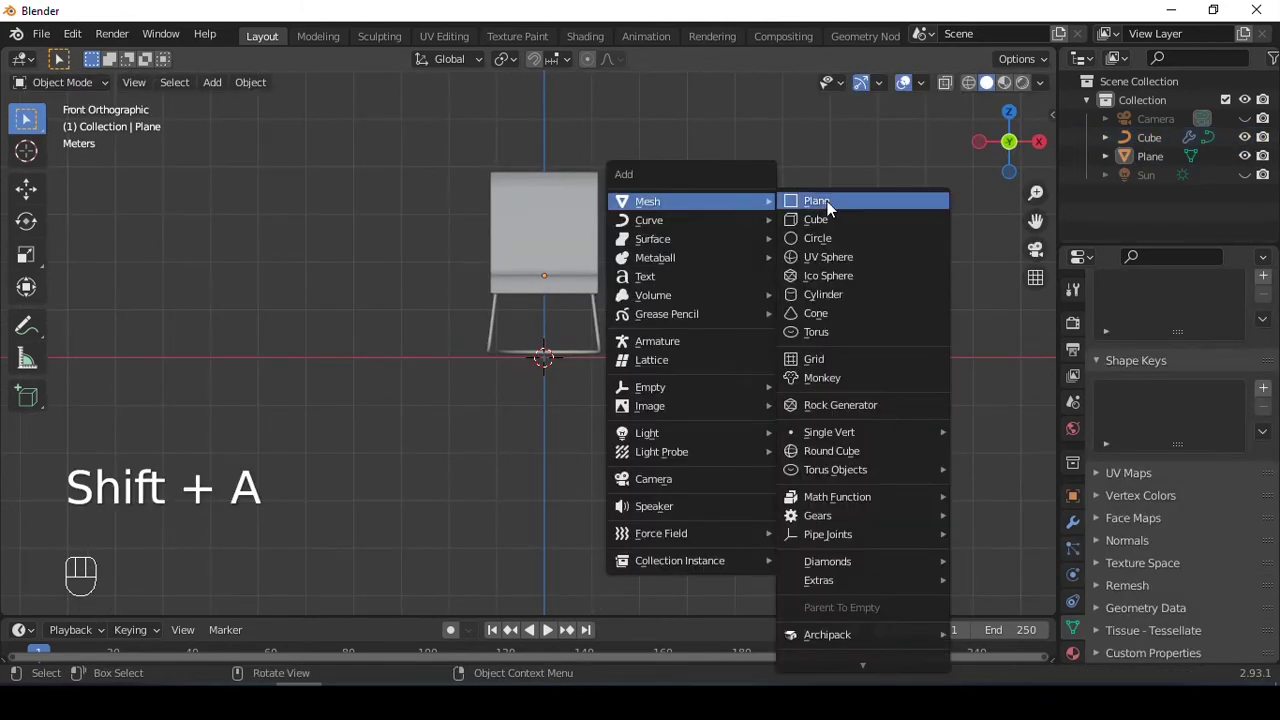
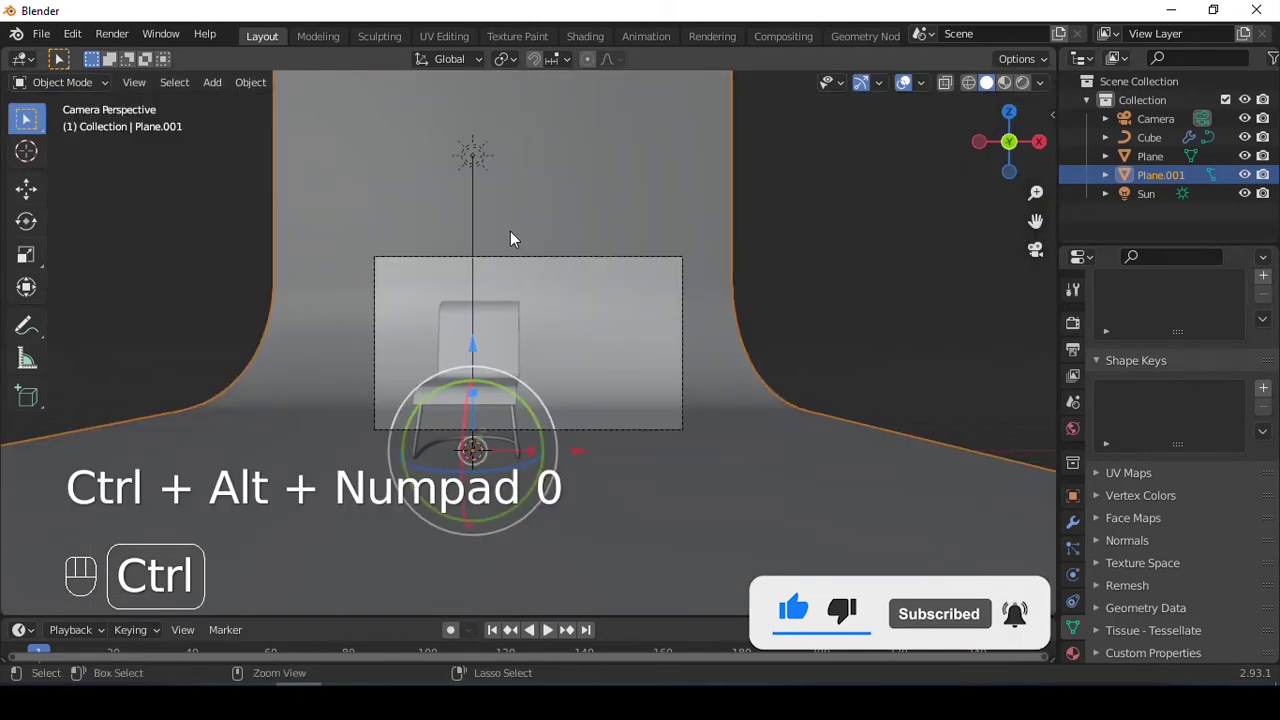
{"action": "key", "text": "ctrl+alt+q"}
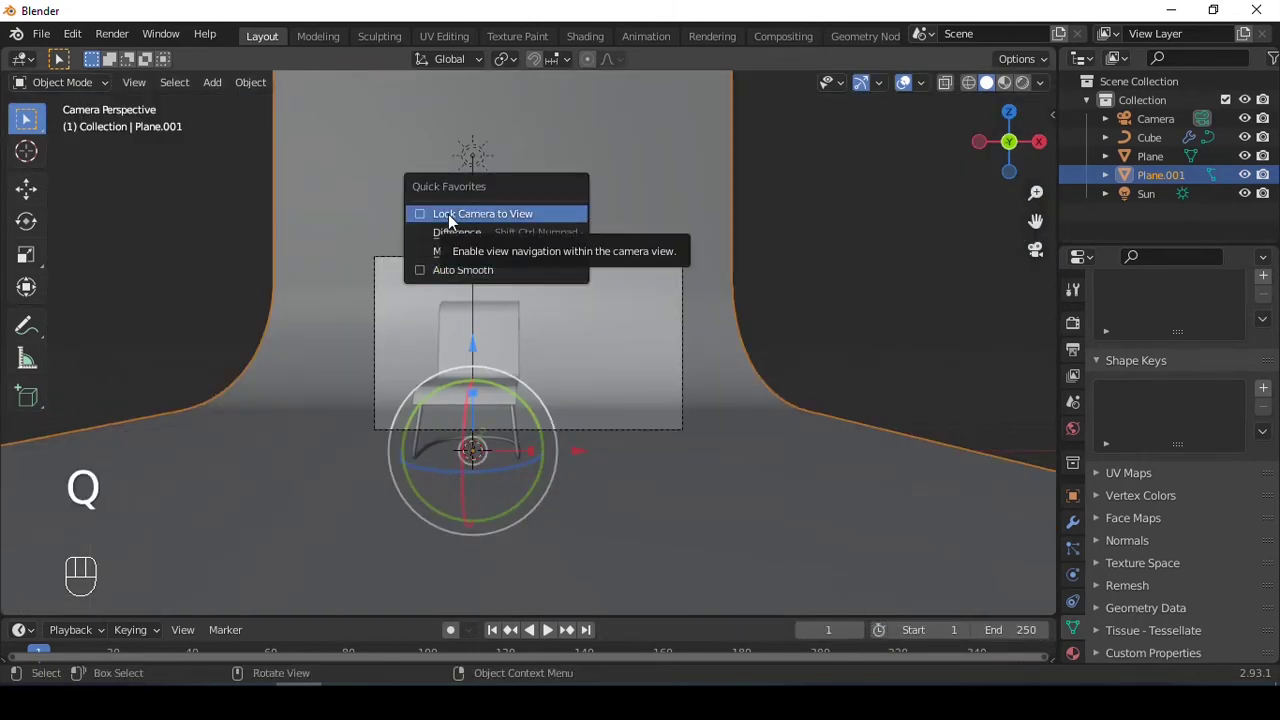
{"action": "left_click_drag", "start_coordinate": [614, 319], "coordinate": [644, 293]}
{"action": "key", "text": "q"}
{"action": "key", "text": "q"}
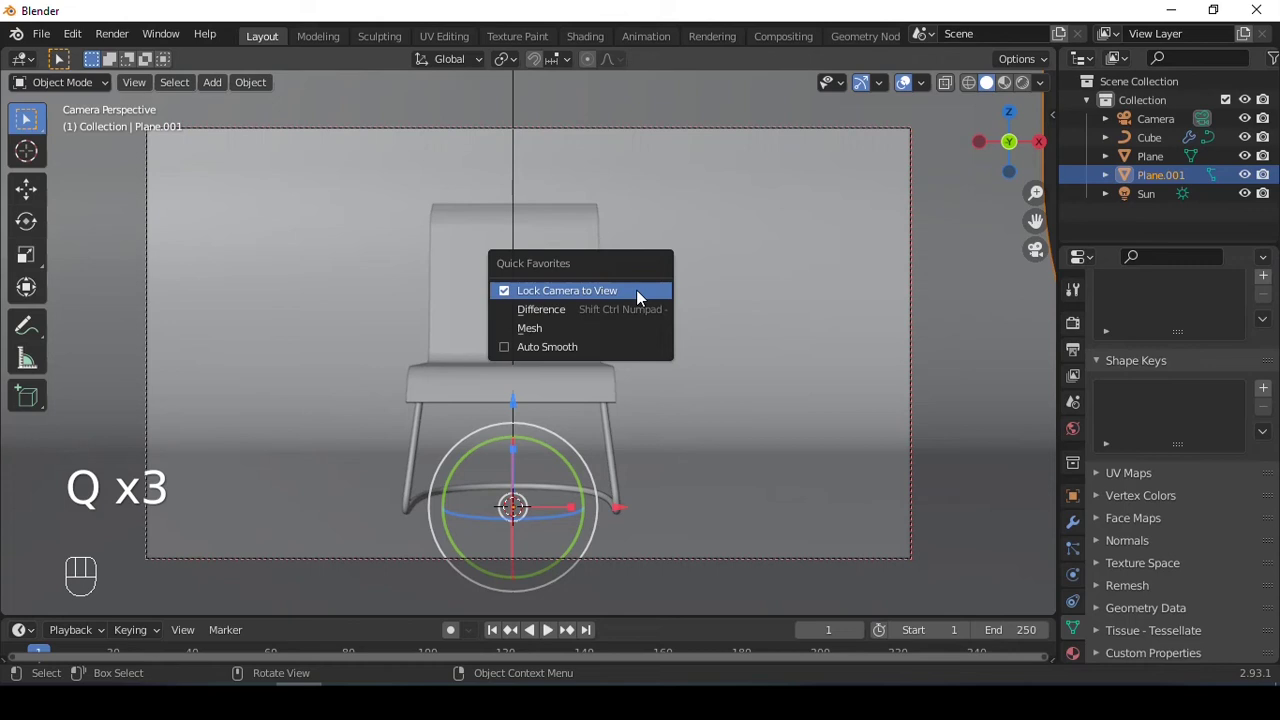
{"action": "middle_click", "coordinate": [640, 286]}
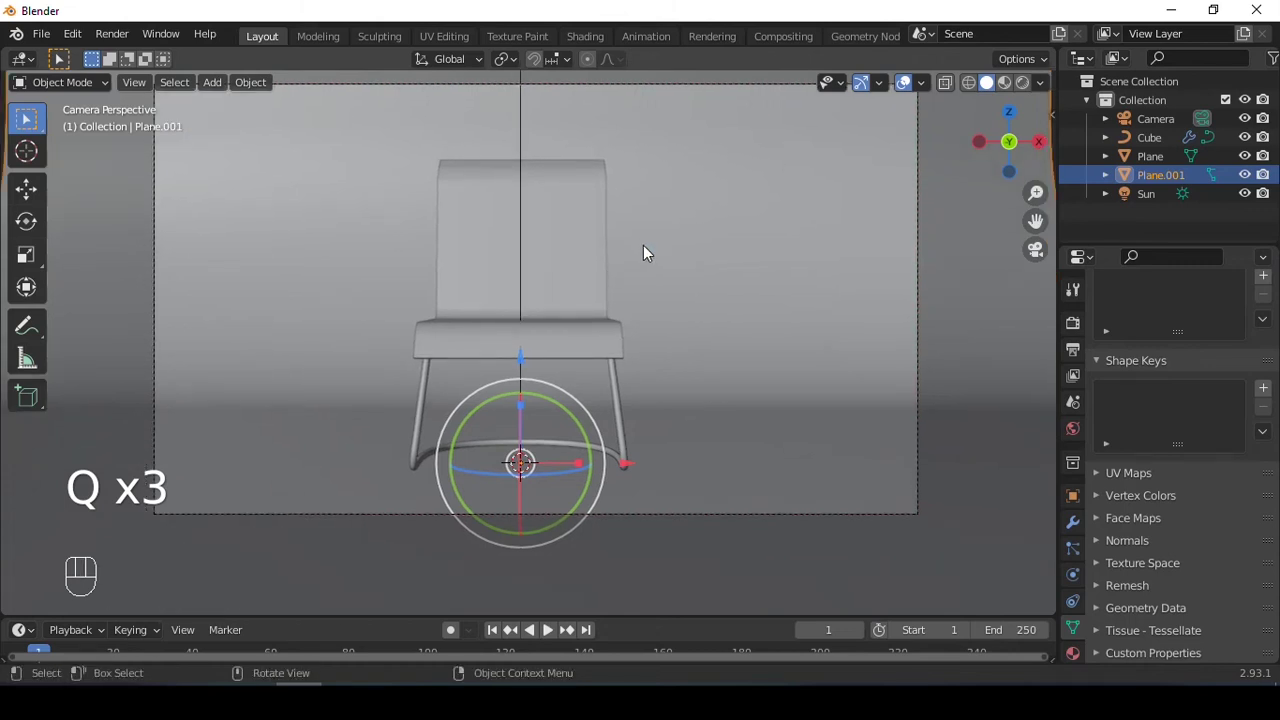
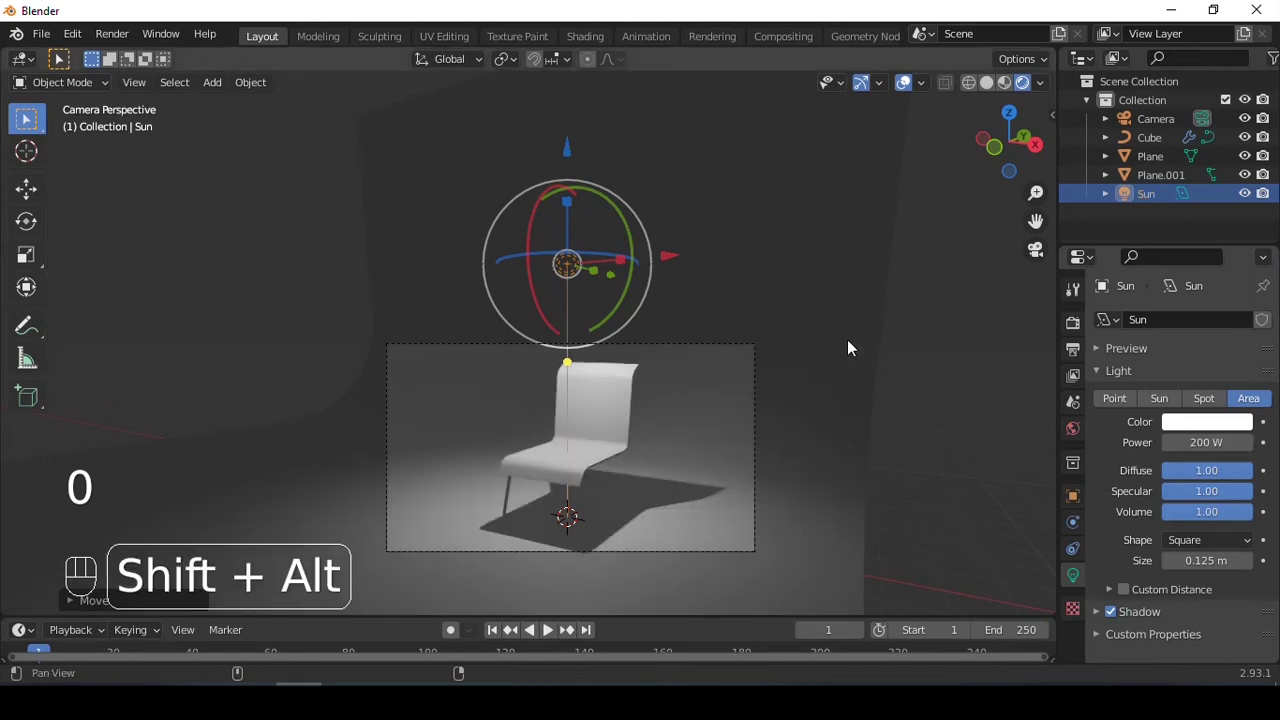
Place the 200 W area light above the chair and scale it up, adjusting the framing
{"action": "middle_click", "coordinate": [801, 331]}
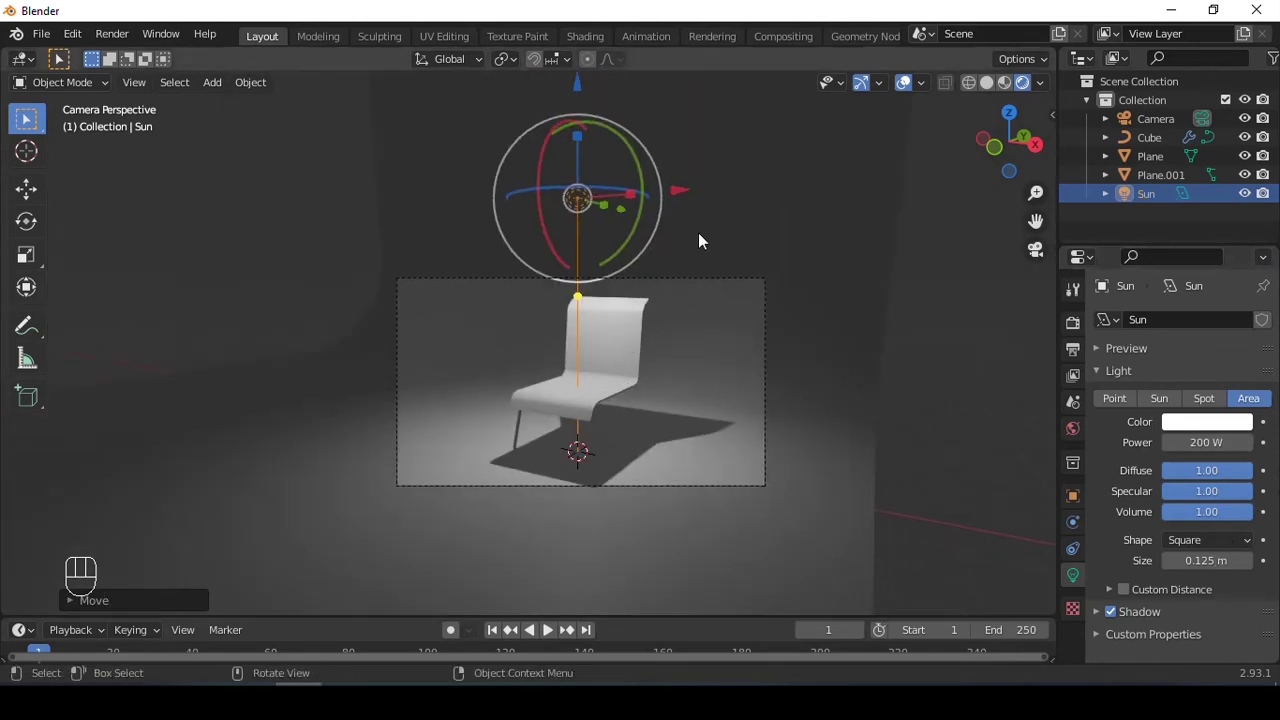
{"action": "key", "text": "s"}
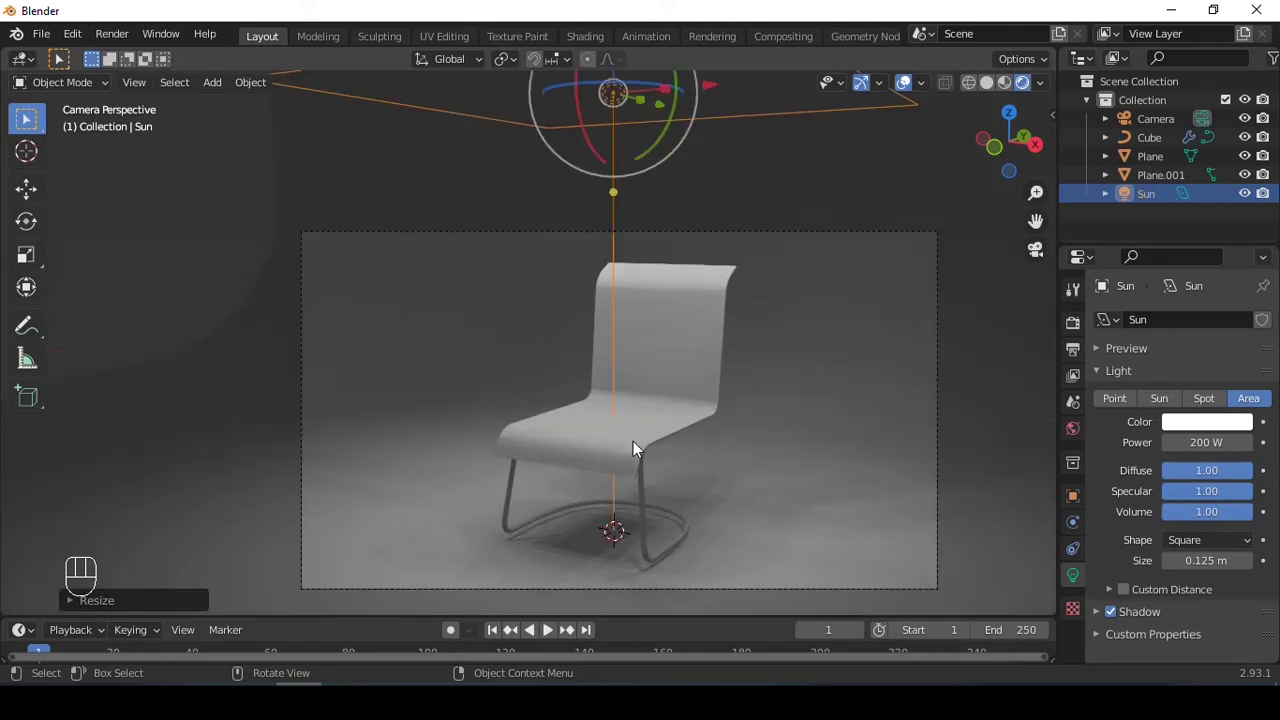
{"action": "left_click_drag", "start_coordinate": [700, 434], "coordinate": [642, 393]}
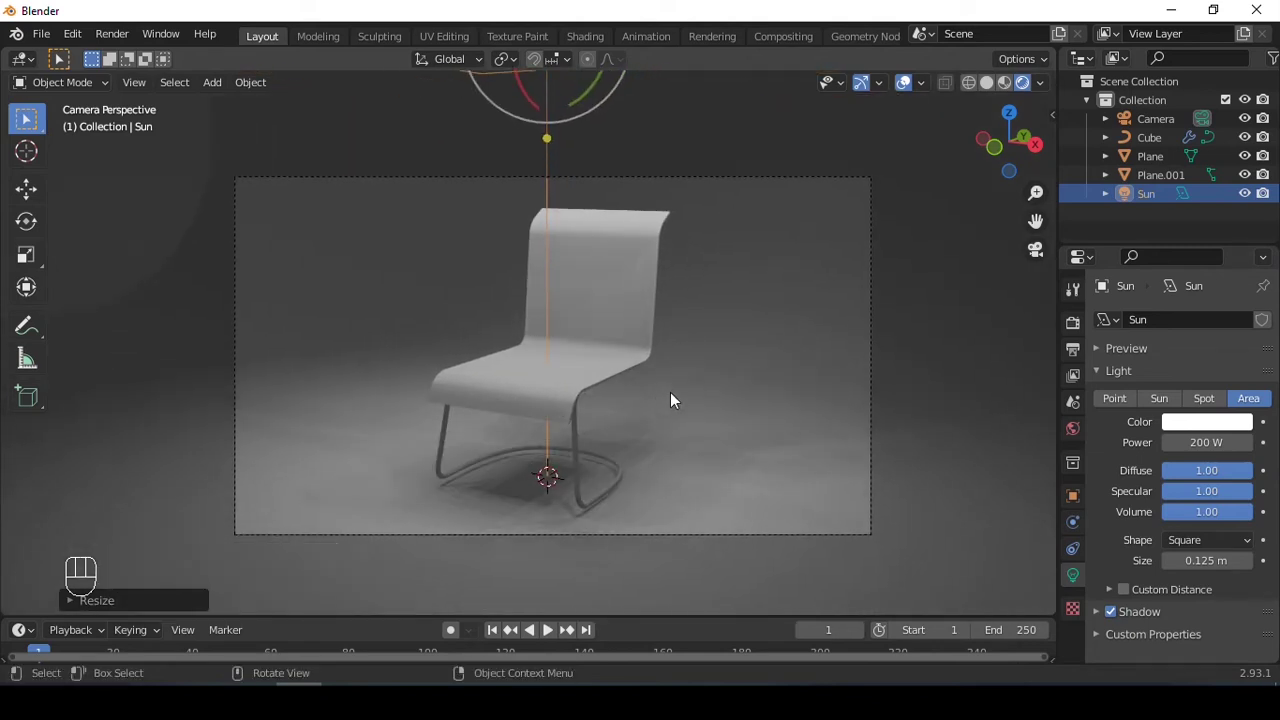
Switch the render engine to Cycles and preview the lit scene outside the camera view
{"action": "left_click", "coordinate": [1072, 331]}
{"action": "left_click_drag", "start_coordinate": [1190, 317], "coordinate": [1186, 396]}
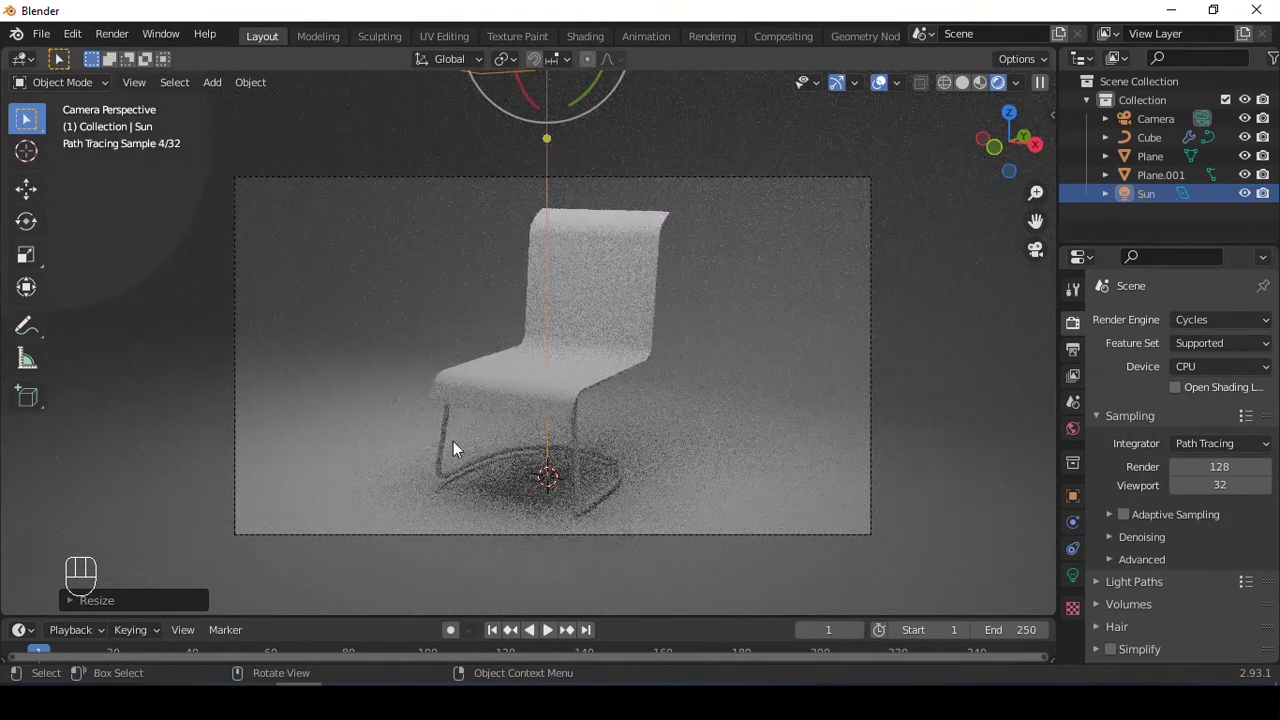
{"action": "left_click_drag", "start_coordinate": [1227, 327], "coordinate": [1121, 352]}
{"action": "middle_click", "coordinate": [668, 245]}
Duplicate the area light, move and angle it toward the chair from the side at 400 W
{"action": "key", "text": "shift+d"}
{"action": "left_click_drag", "start_coordinate": [667, 122], "coordinate": [659, 225]}
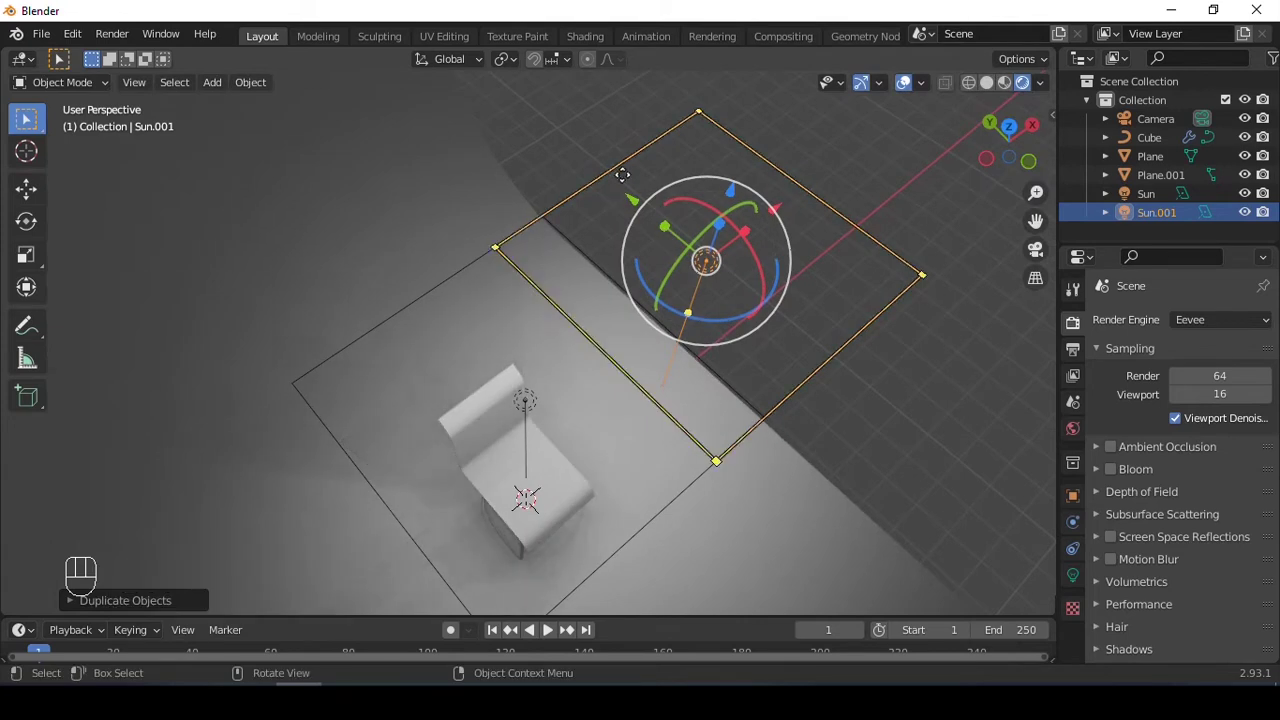
{"action": "left_click_drag", "start_coordinate": [631, 190], "coordinate": [800, 360]}
{"action": "left_click_drag", "start_coordinate": [764, 300], "coordinate": [727, 245]}
{"action": "left_click_drag", "start_coordinate": [843, 279], "coordinate": [725, 253]}
{"action": "key", "text": "shift+t"}
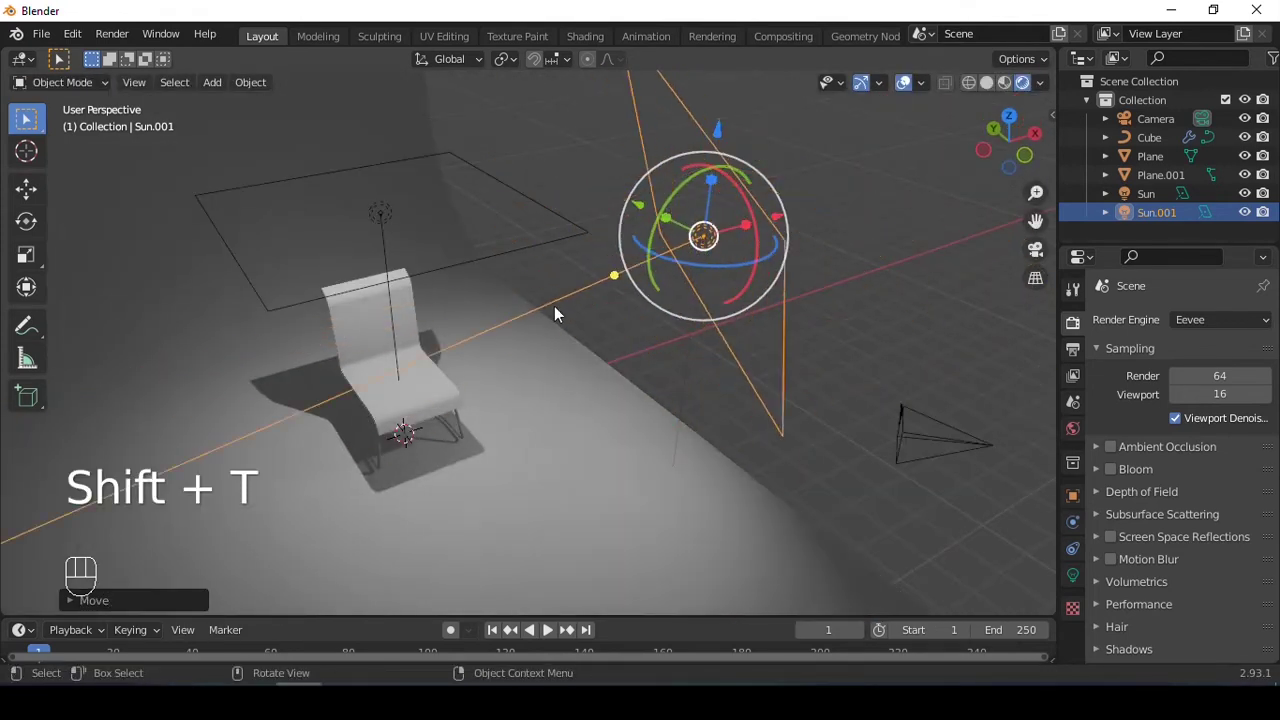
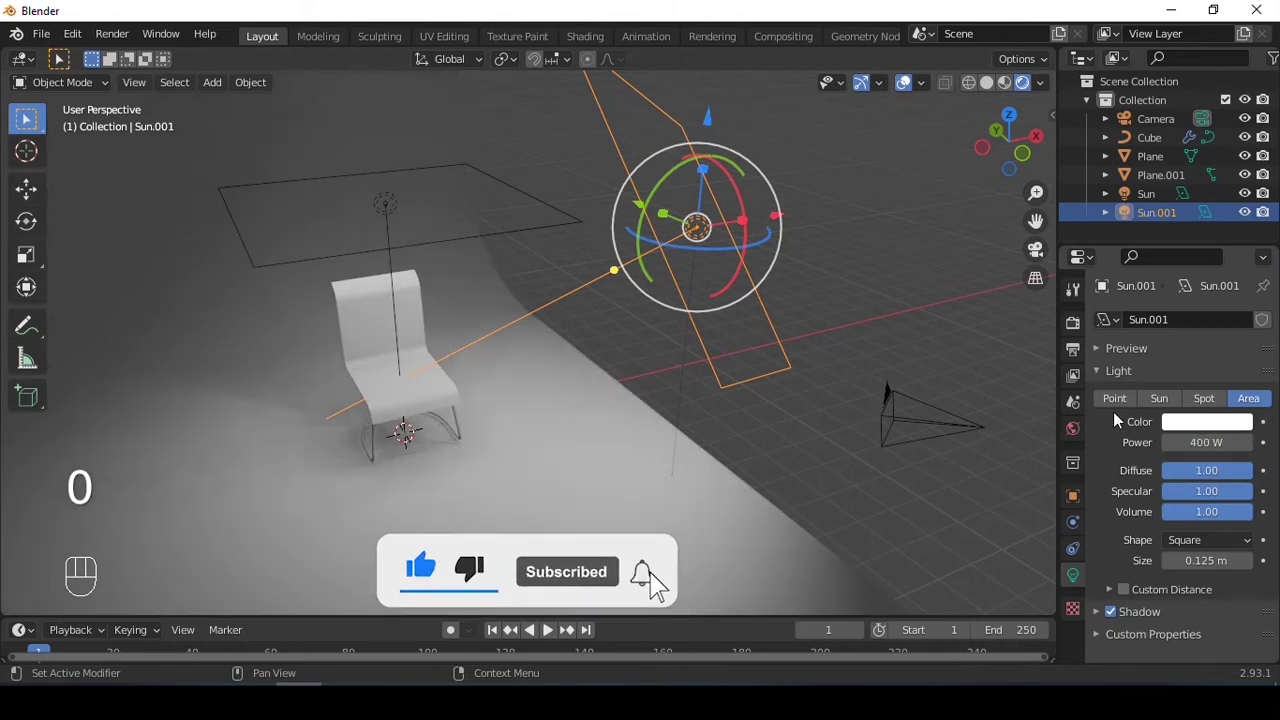
Orbit toward the seat and select it for a material
{"action": "left_click_drag", "start_coordinate": [499, 386], "coordinate": [553, 365]}
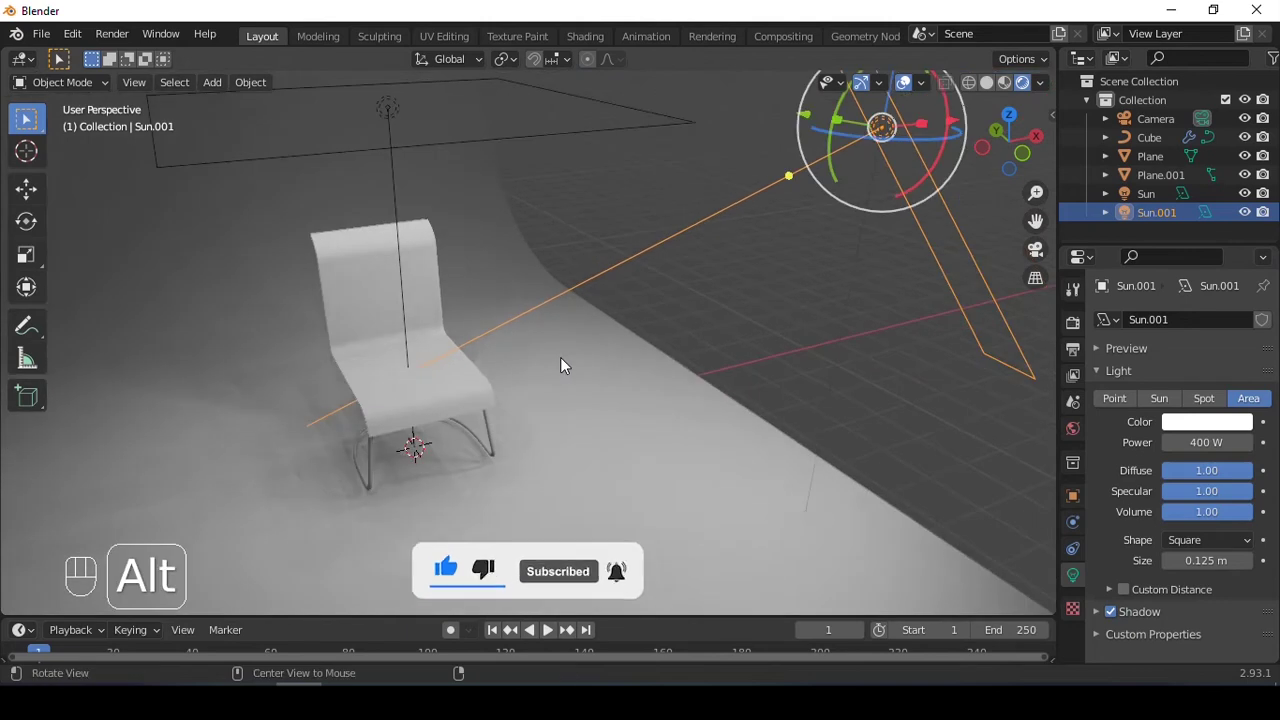
{"action": "middle_click", "coordinate": [560, 360]}
{"action": "left_click_drag", "start_coordinate": [485, 300], "coordinate": [611, 334]}
{"action": "left_click", "coordinate": [443, 239]}
Add a new material to the chair seat and enter Edit Mode on it
{"action": "middle_click", "coordinate": [618, 248]}
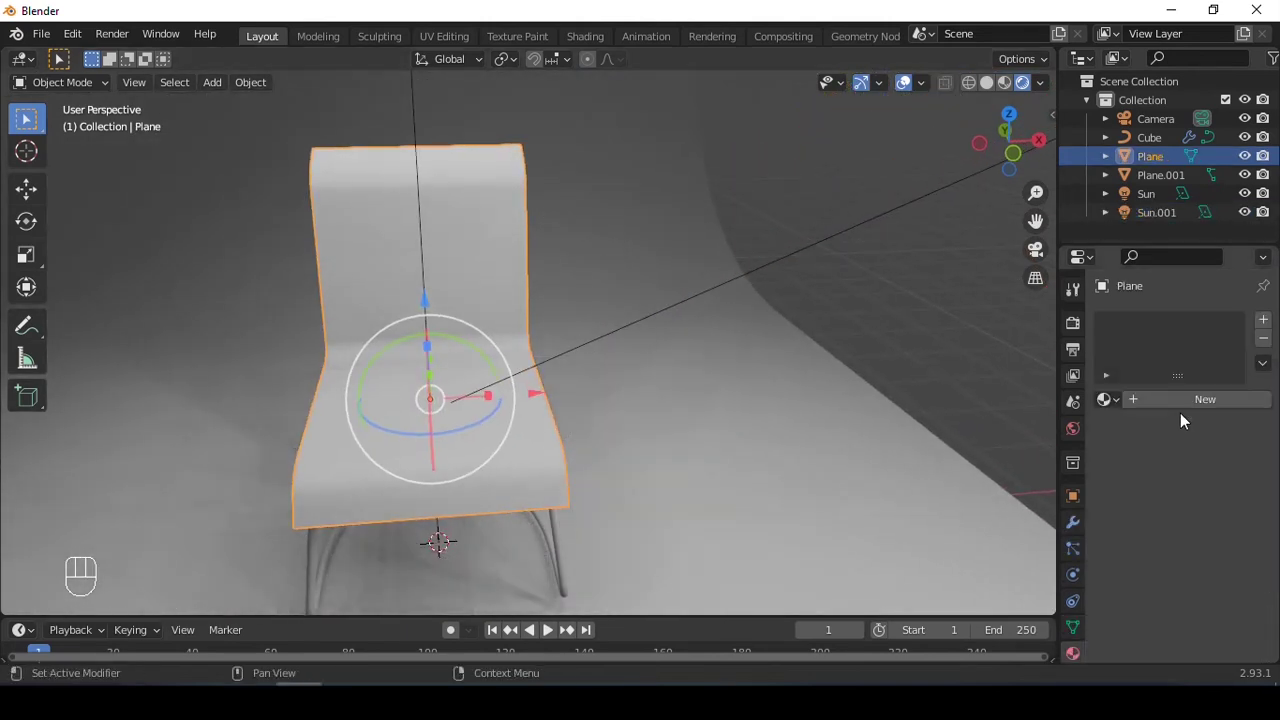
{"action": "left_click", "coordinate": [1182, 402]}
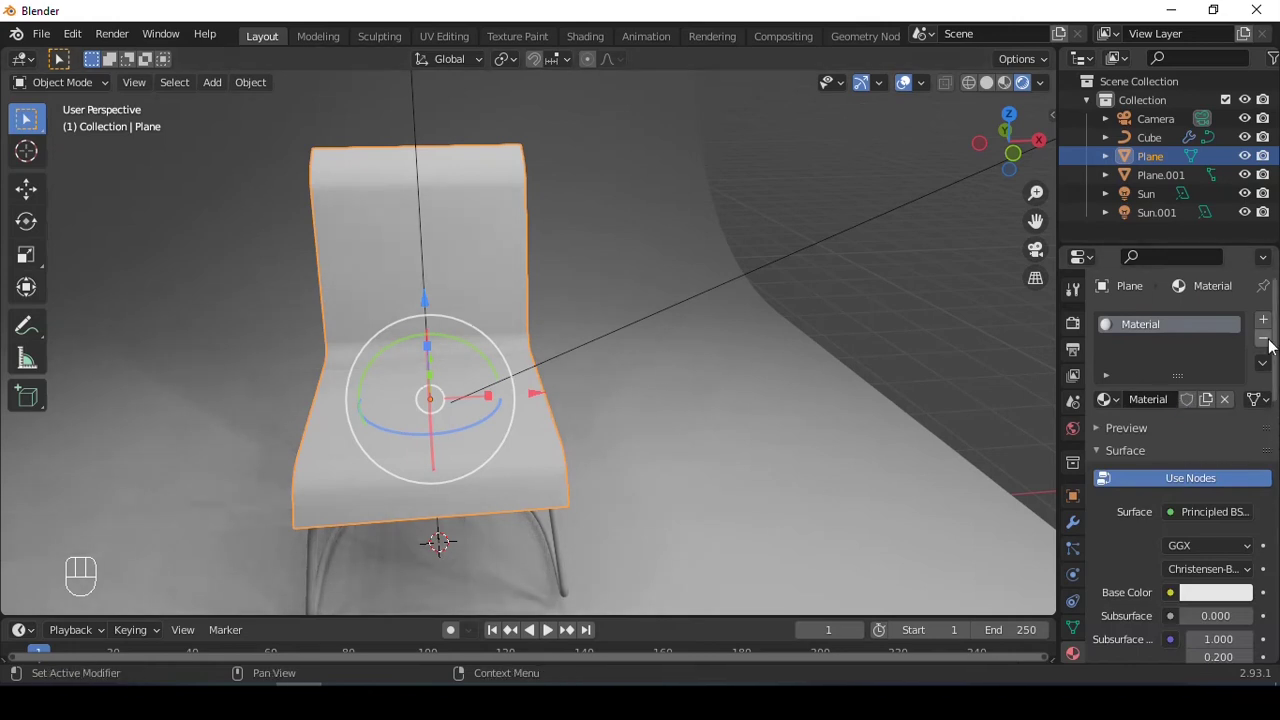
{"action": "key", "text": "Tab"}
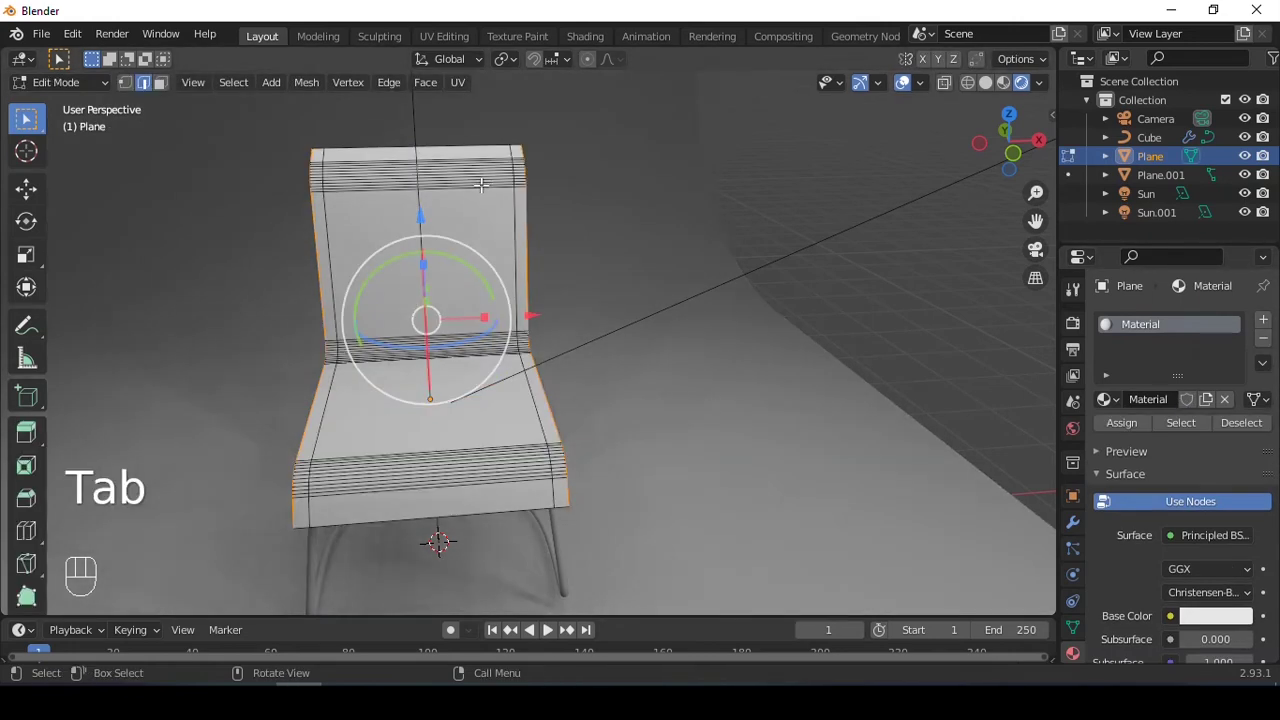
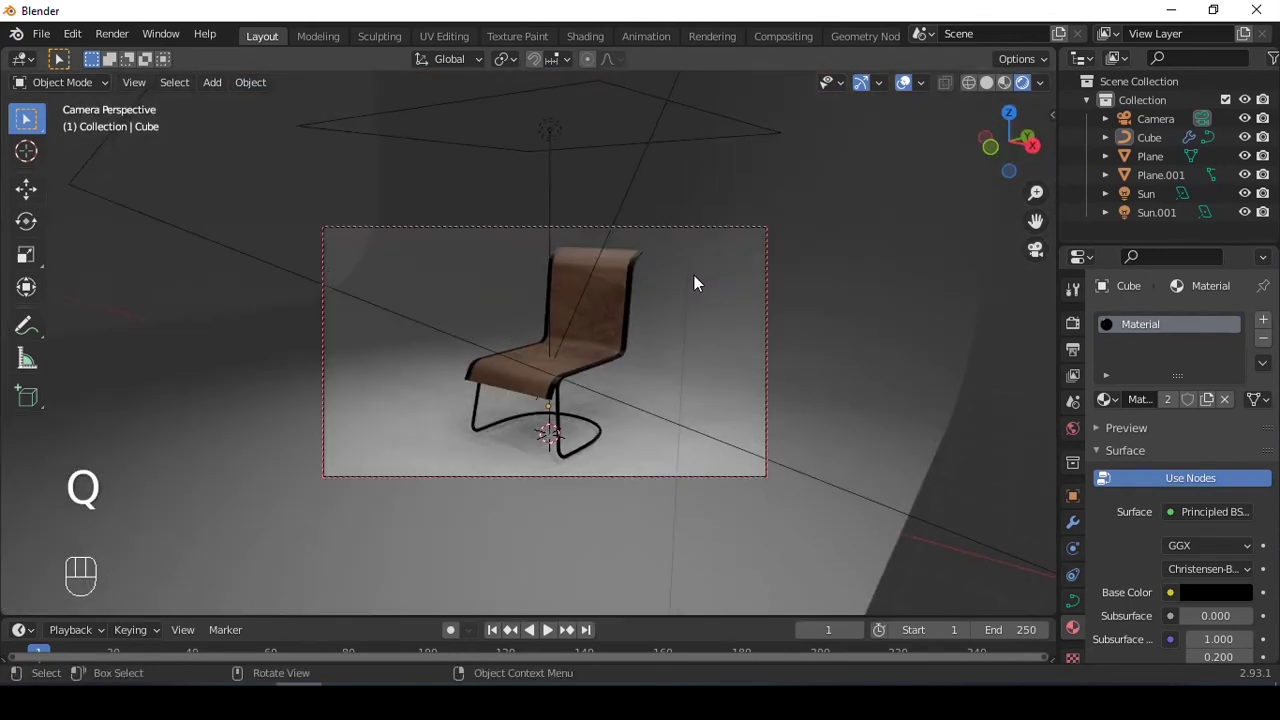
Nudge the curved backdrop slightly and switch the render engine to Cycles
{"action": "key", "text": "q"}
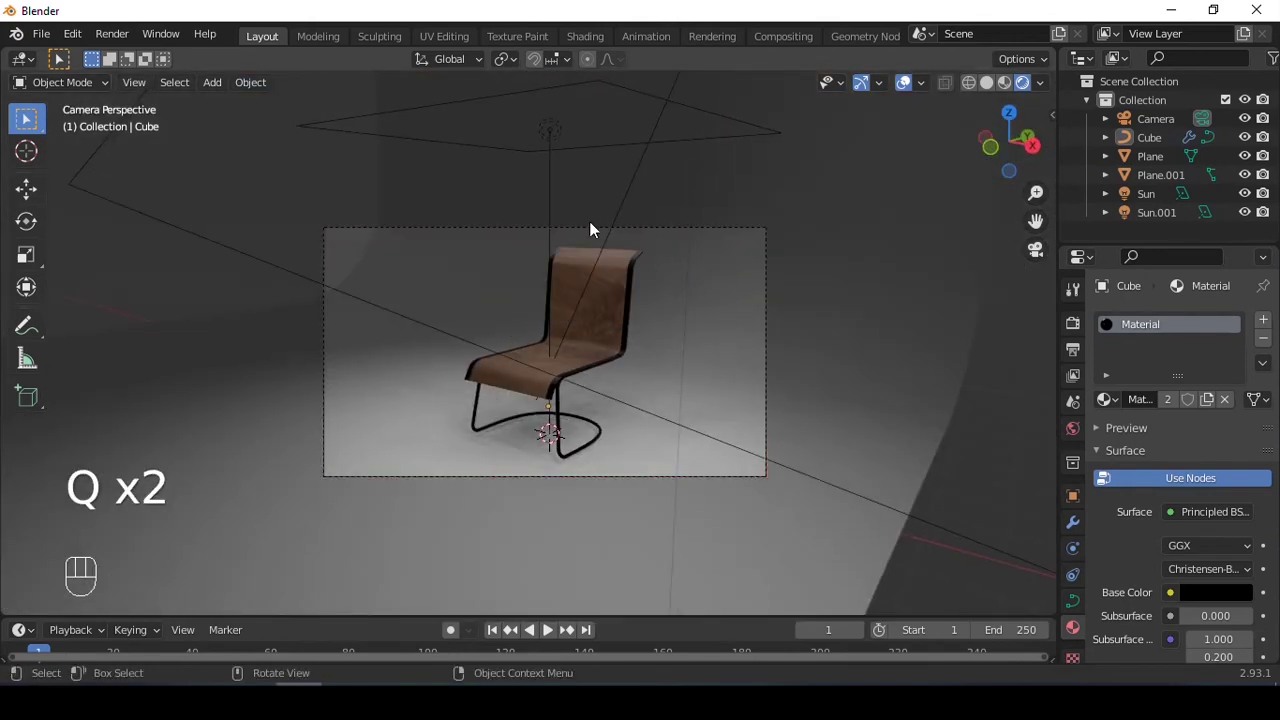
{"action": "left_click", "coordinate": [454, 302]}
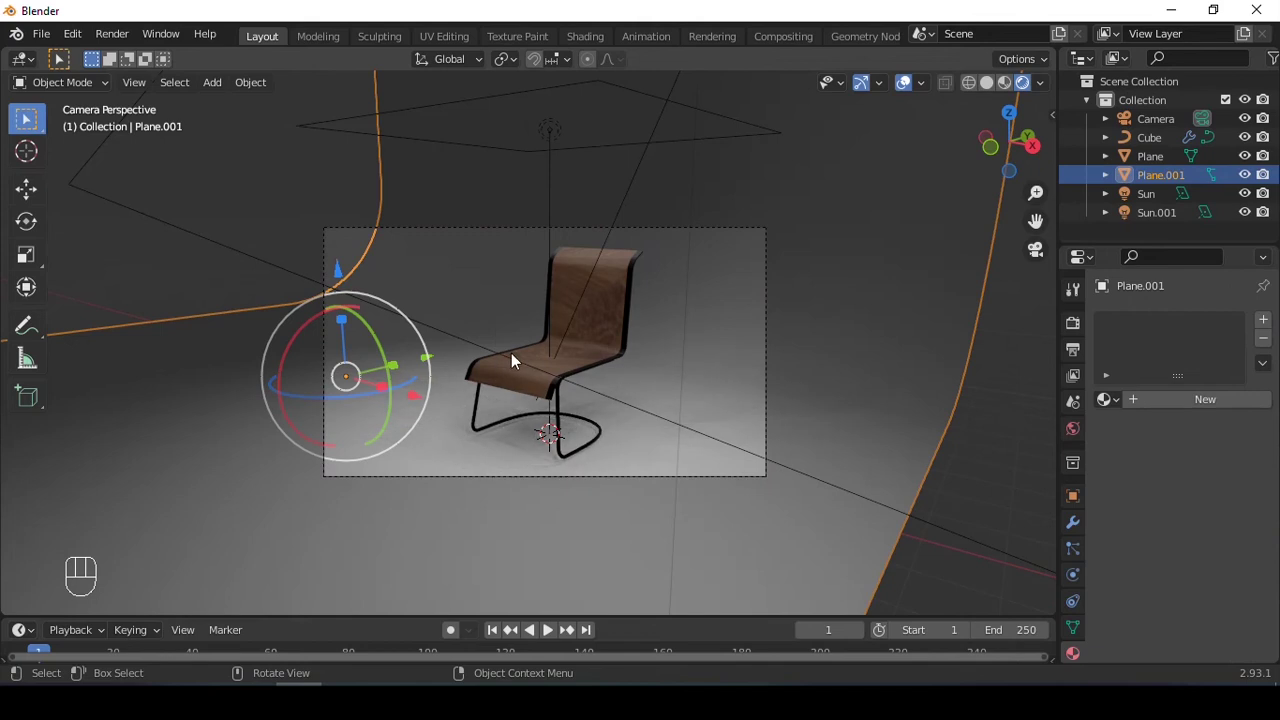
{"action": "left_click_drag", "start_coordinate": [421, 388], "coordinate": [390, 385]}
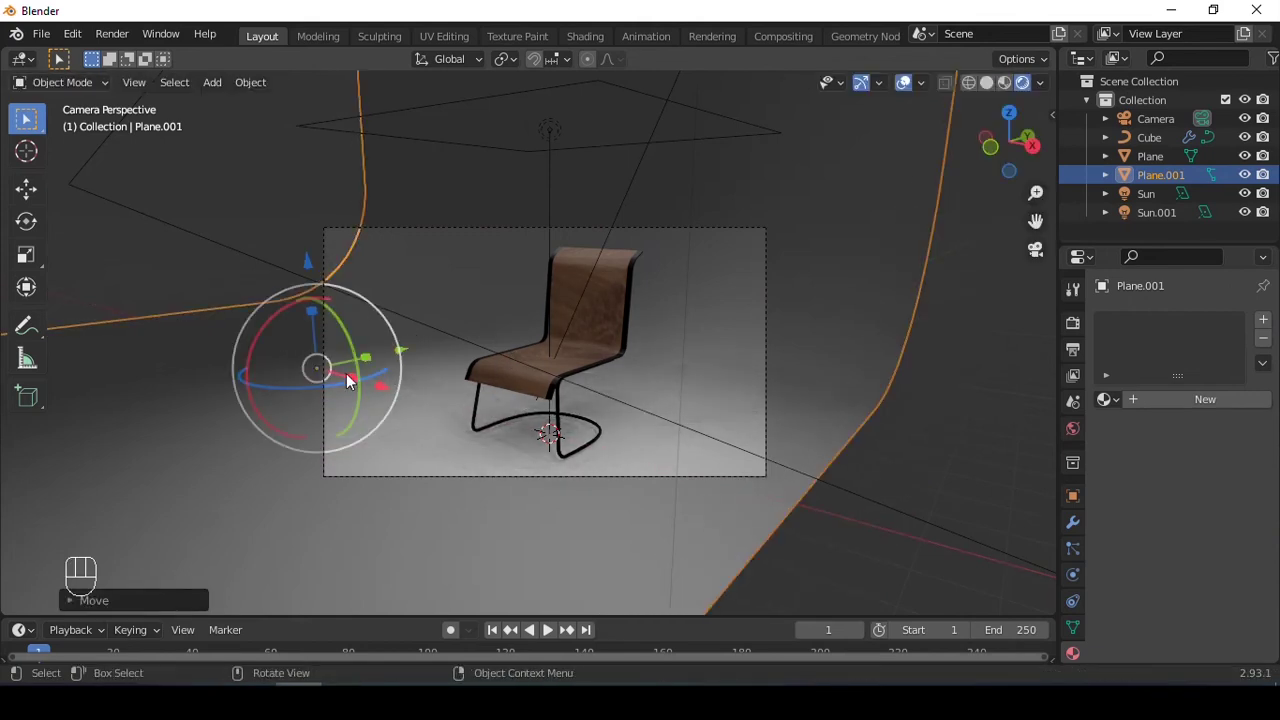
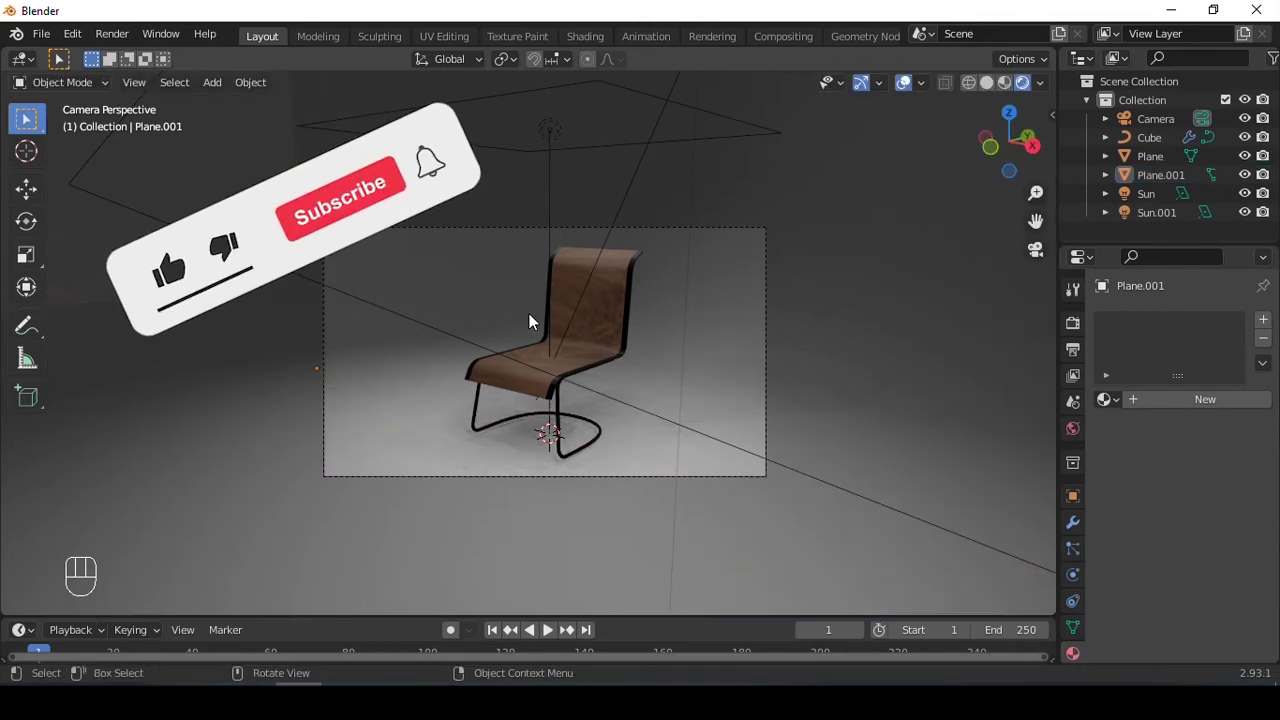
{"action": "left_click_drag", "start_coordinate": [1179, 339], "coordinate": [1184, 389]}
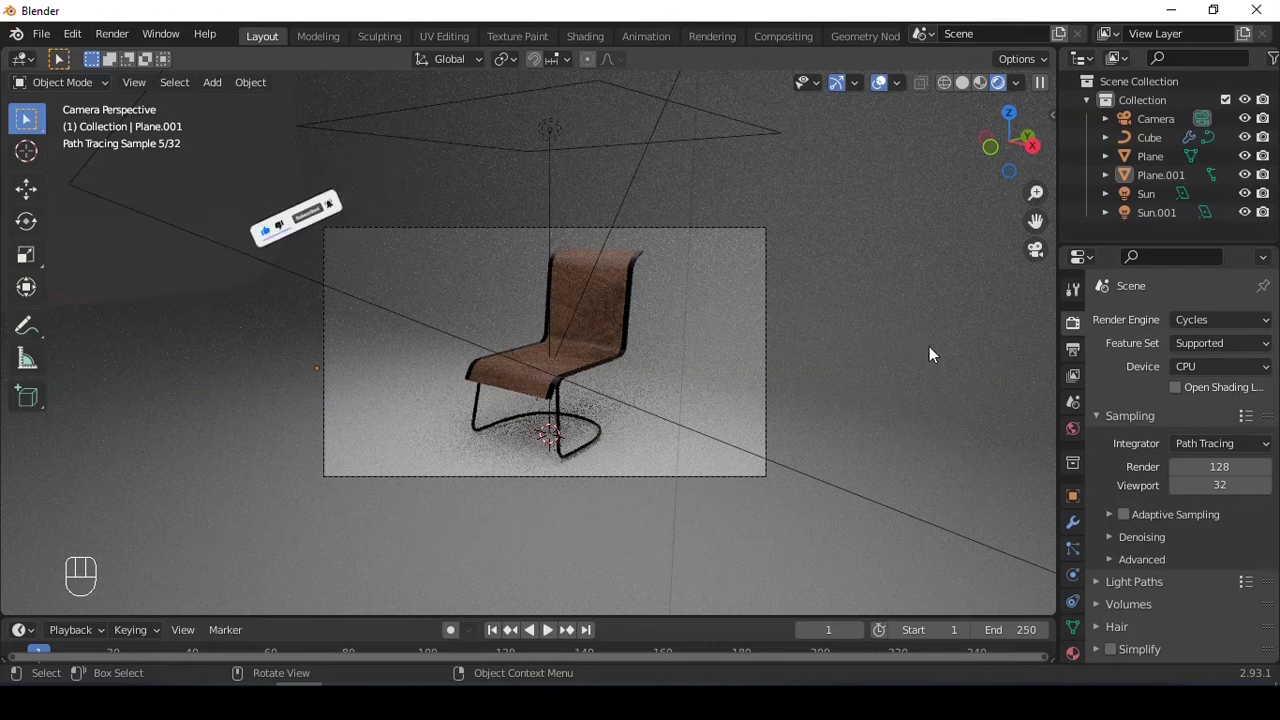
{"action": "left_click", "coordinate": [836, 377]}
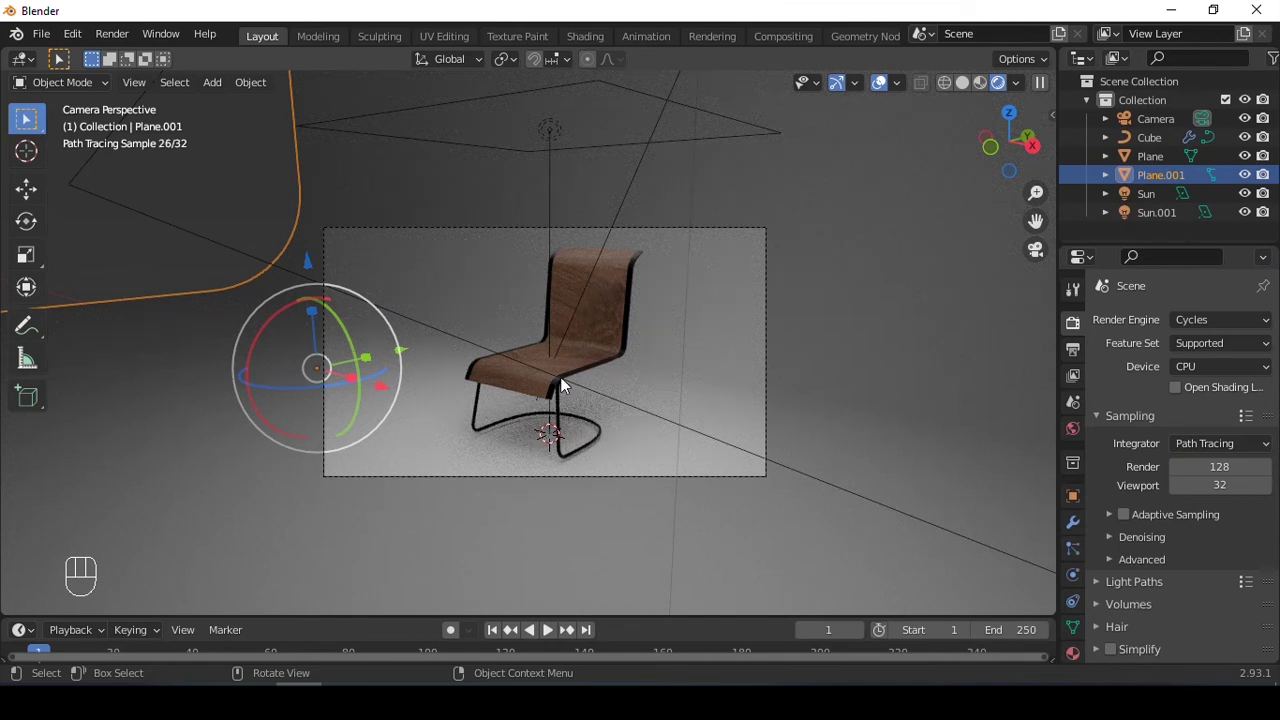
Set viewport denoising to OpenImageDenoise in the Cycles settings
{"action": "left_click_drag", "start_coordinate": [1252, 367], "coordinate": [1214, 421]}
{"action": "left_click", "coordinate": [1134, 530]}
{"action": "left_click_drag", "start_coordinate": [1181, 545], "coordinate": [1181, 545]}
{"action": "left_click_drag", "start_coordinate": [1210, 547], "coordinate": [1204, 618]}
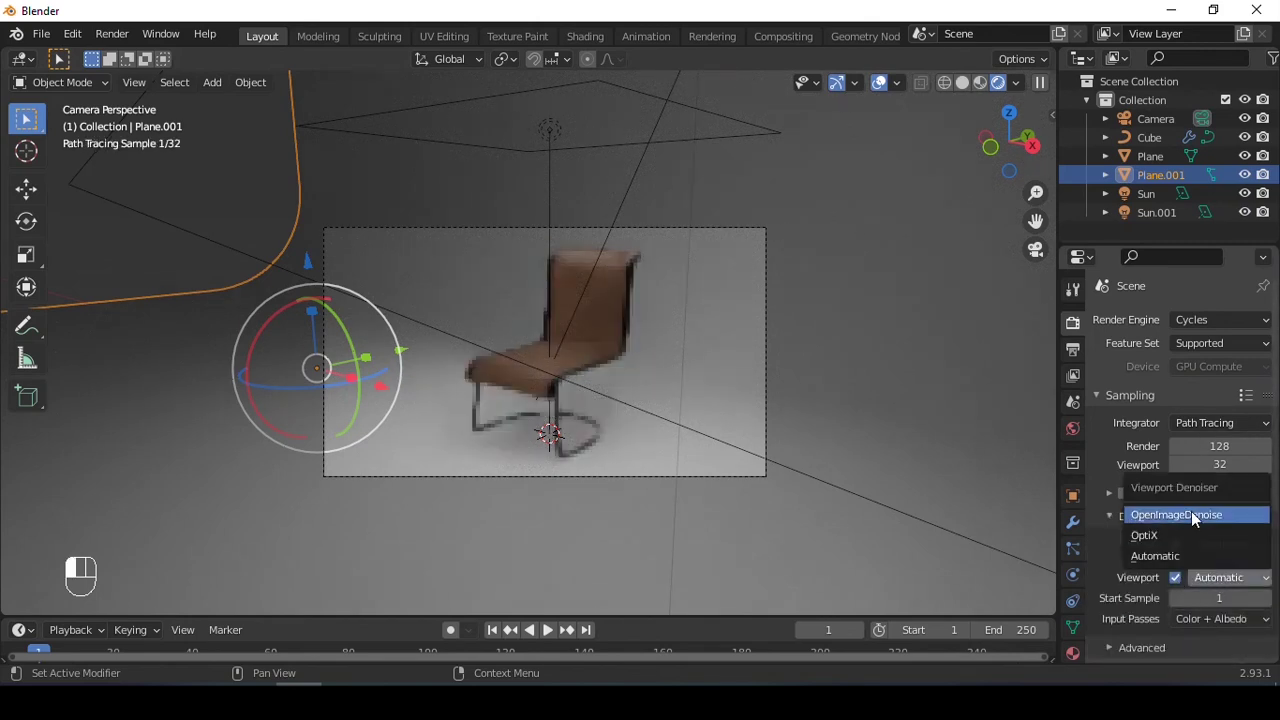
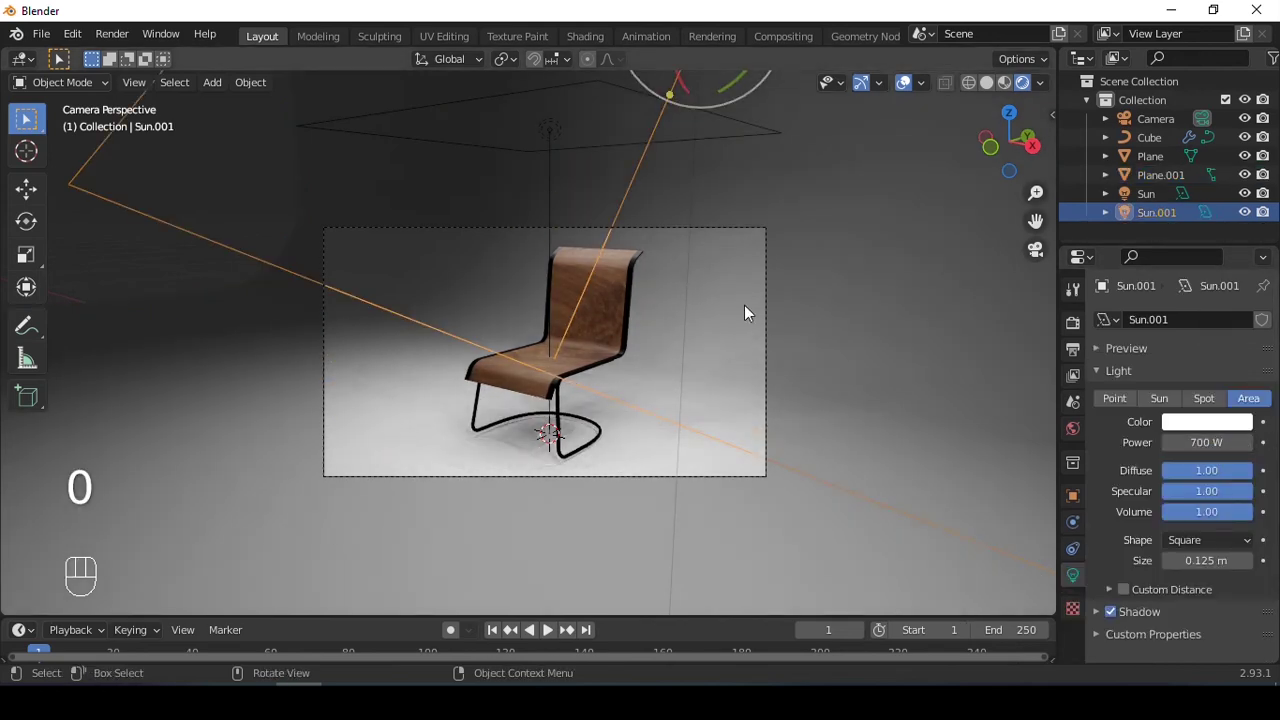
Duplicate the side area light to make a third light on the chair's left
{"action": "middle_click", "coordinate": [585, 288]}
{"action": "middle_click", "coordinate": [513, 240]}
{"action": "left_click_drag", "start_coordinate": [532, 248], "coordinate": [647, 282]}
{"action": "left_click", "coordinate": [668, 286]}
{"action": "key", "text": "shift+d"}
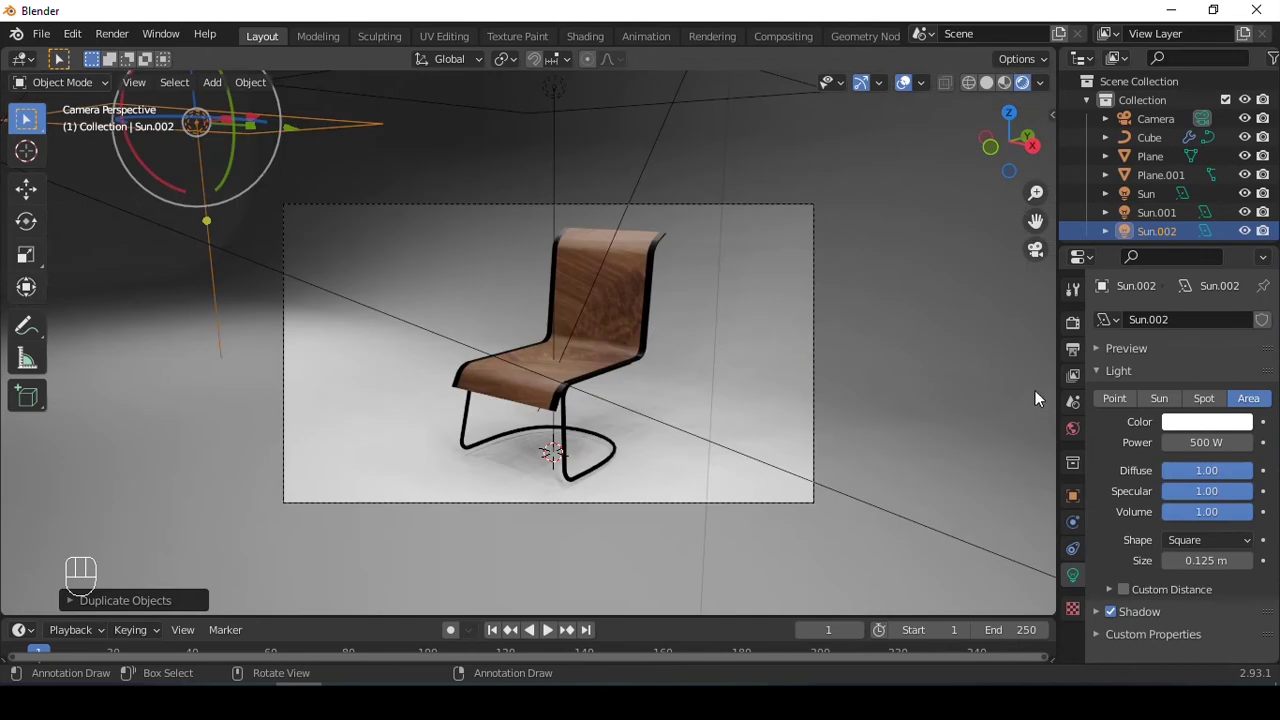
Enable denoising for the final render in Render Properties
{"action": "left_click", "coordinate": [1070, 336]}
{"action": "left_click_drag", "start_coordinate": [1220, 334], "coordinate": [1197, 388]}
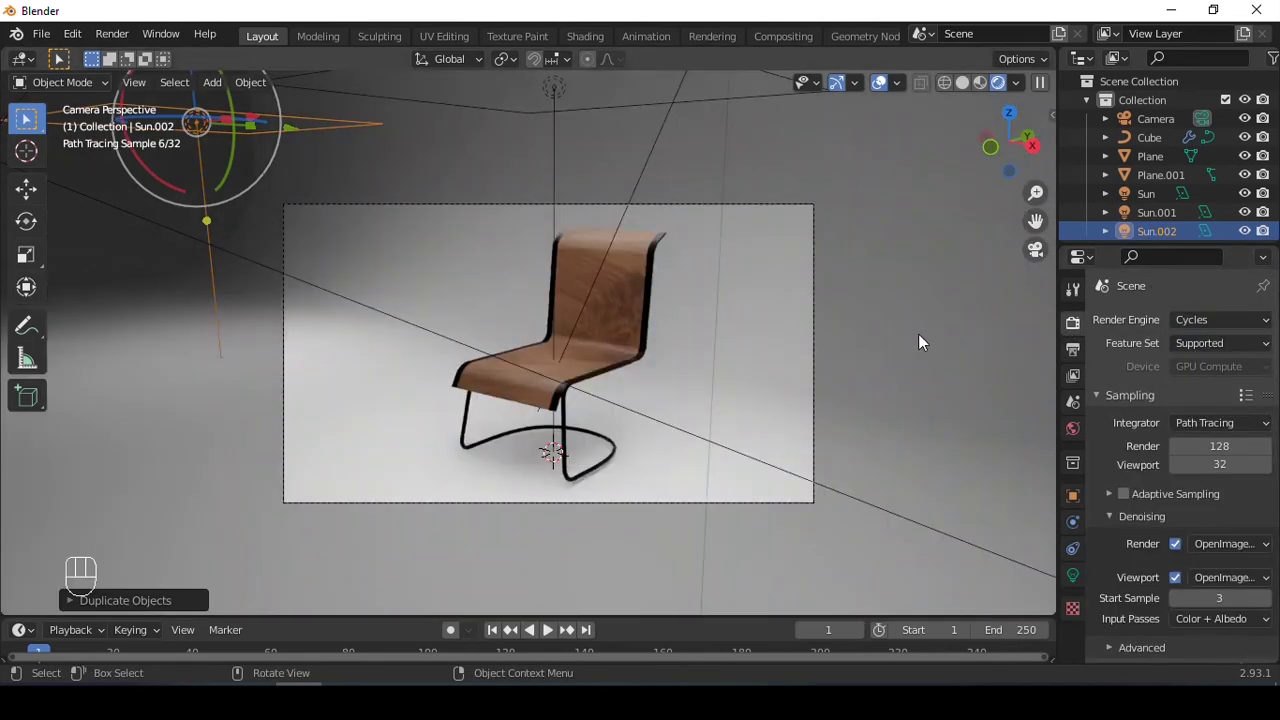